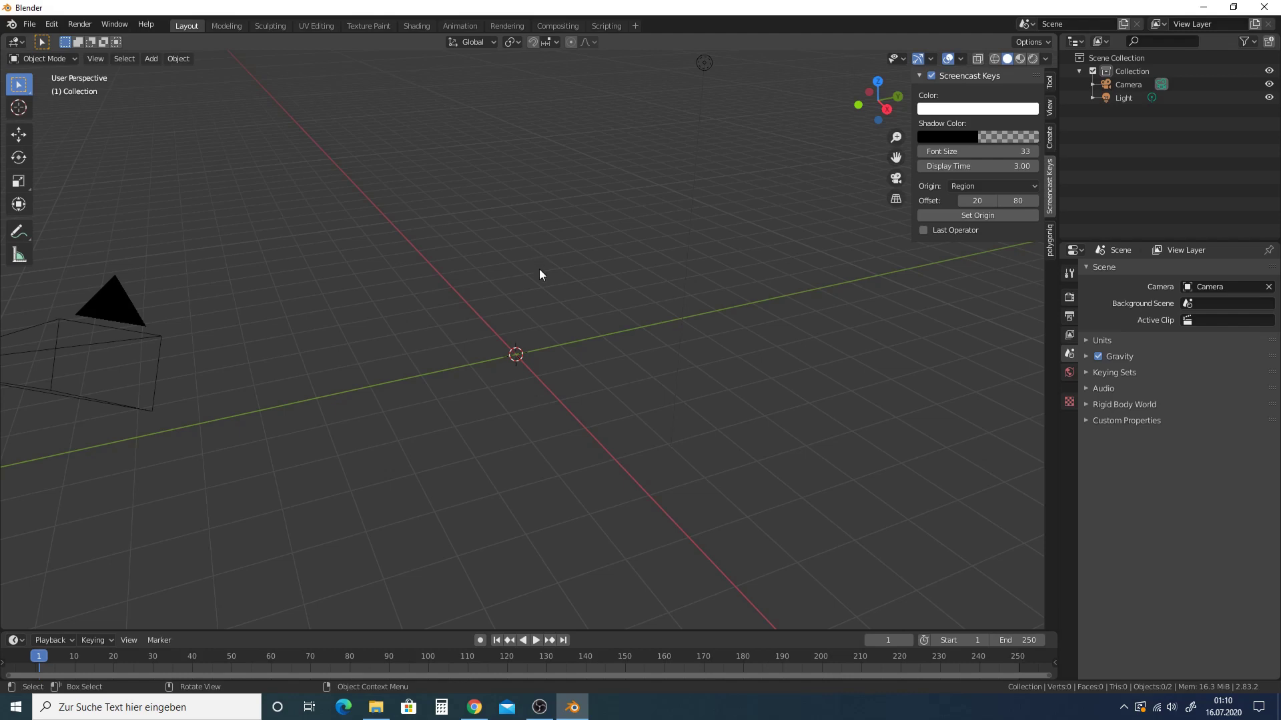
Step: Add a new text object reading 'Text' at the world origin and frame it in view
{"action": "left_click", "coordinate": [158, 63]}
{"action": "key", "text": "shift+a"}
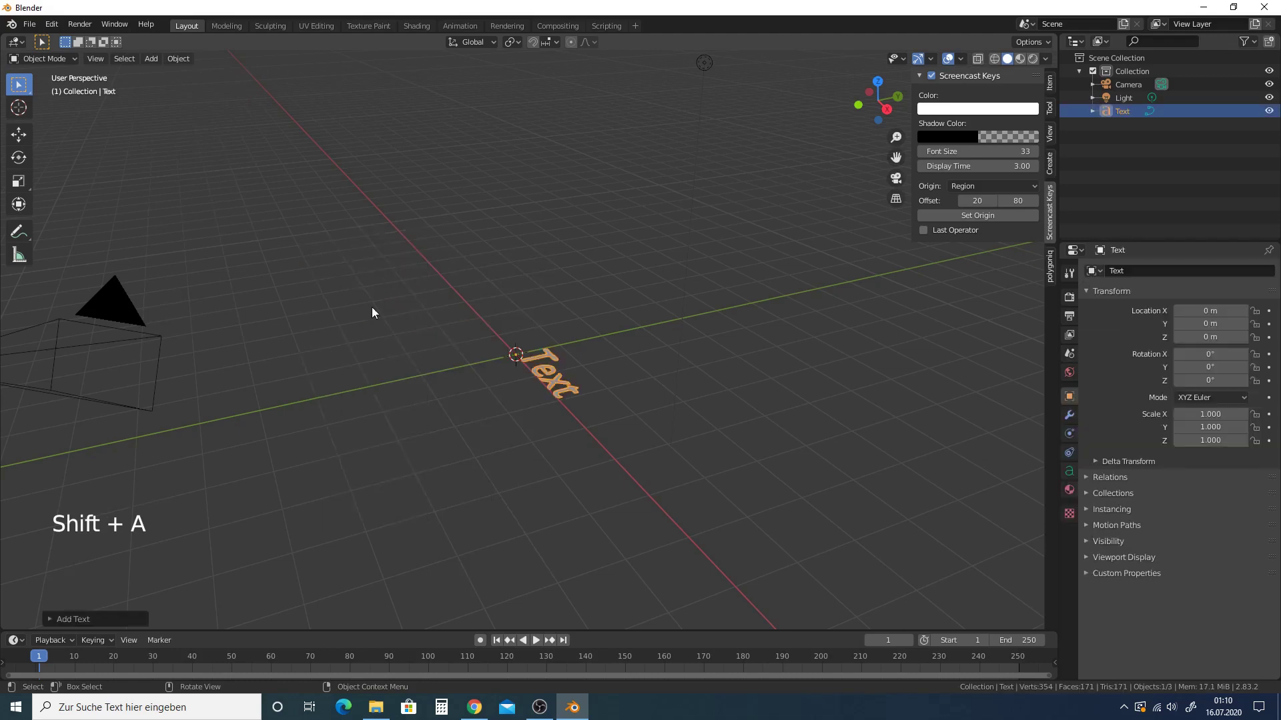
{"action": "middle_click", "coordinate": [422, 297]}
{"action": "scroll", "scroll_direction": "up", "scroll_amount": 3}
{"action": "middle_click", "coordinate": [555, 383]}
{"action": "scroll", "scroll_direction": "up", "scroll_amount": 3}
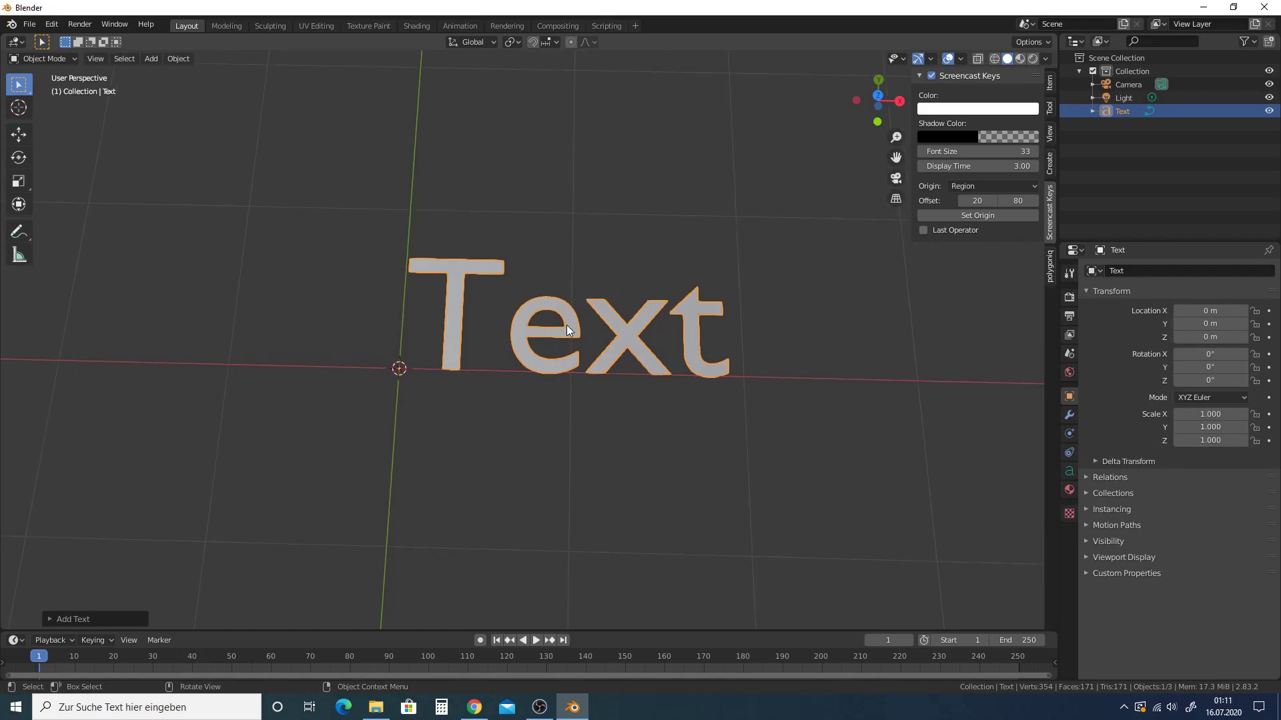
Step: Edit the text object so its default word is replaced with 'Blender'
{"action": "key", "text": "Tab"}
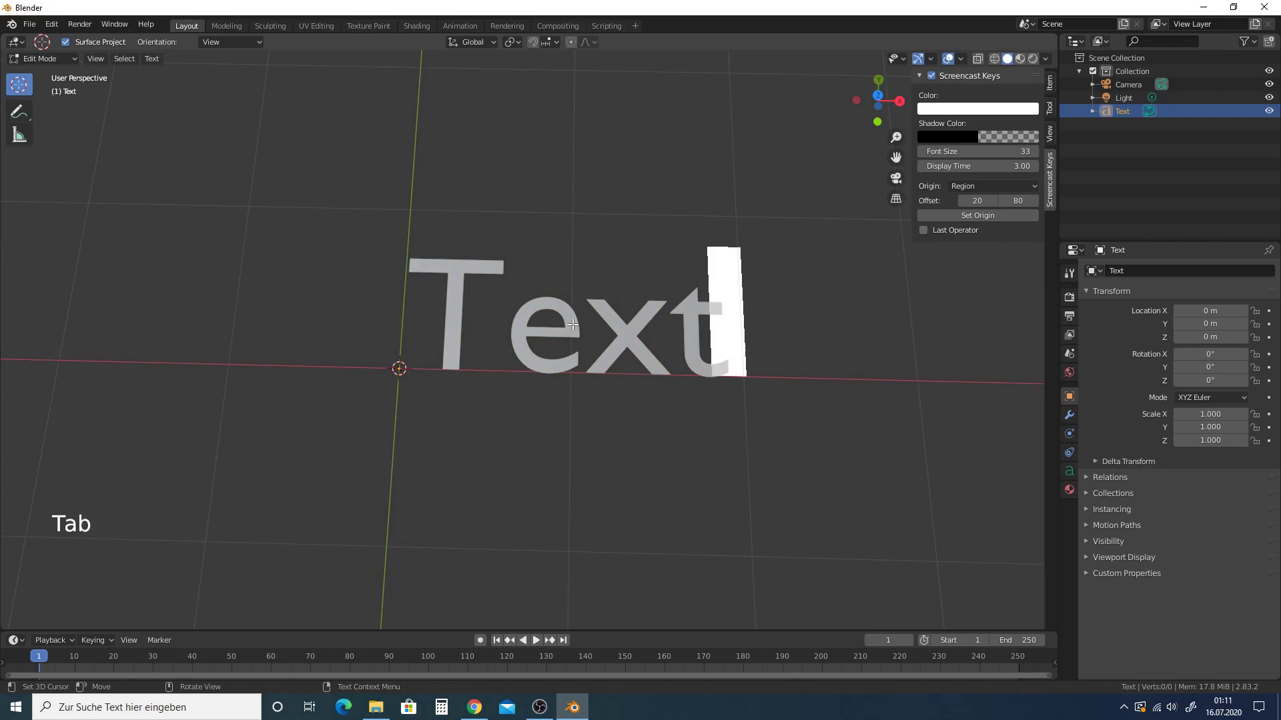
{"action": "key", "text": "BackSpace"}
{"action": "key", "text": "BackSpace"}
{"action": "key", "text": "BackSpace"}
{"action": "key", "text": "BackSpace"}
{"action": "key", "text": "shift+b"}
{"action": "key", "text": "l"}
{"action": "key", "text": "e"}
{"action": "key", "text": "n"}
{"action": "key", "text": "d"}
{"action": "key", "text": "e"}
{"action": "key", "text": "r"}
Step: Finish character editing and bring the text's object data properties into view
{"action": "key", "text": "Tab"}
{"action": "scroll", "scroll_direction": "down", "scroll_amount": 3}
{"action": "scroll", "scroll_direction": "down", "scroll_amount": 3}
{"action": "middle_click", "coordinate": [663, 358]}
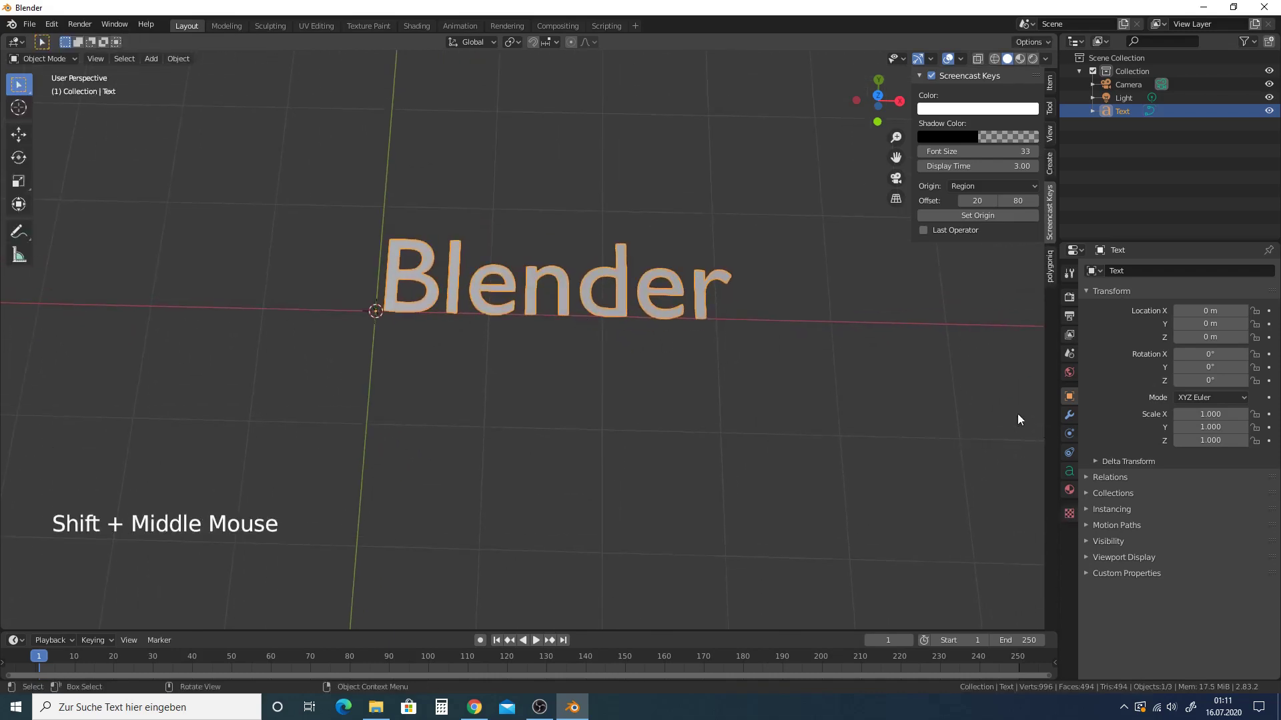
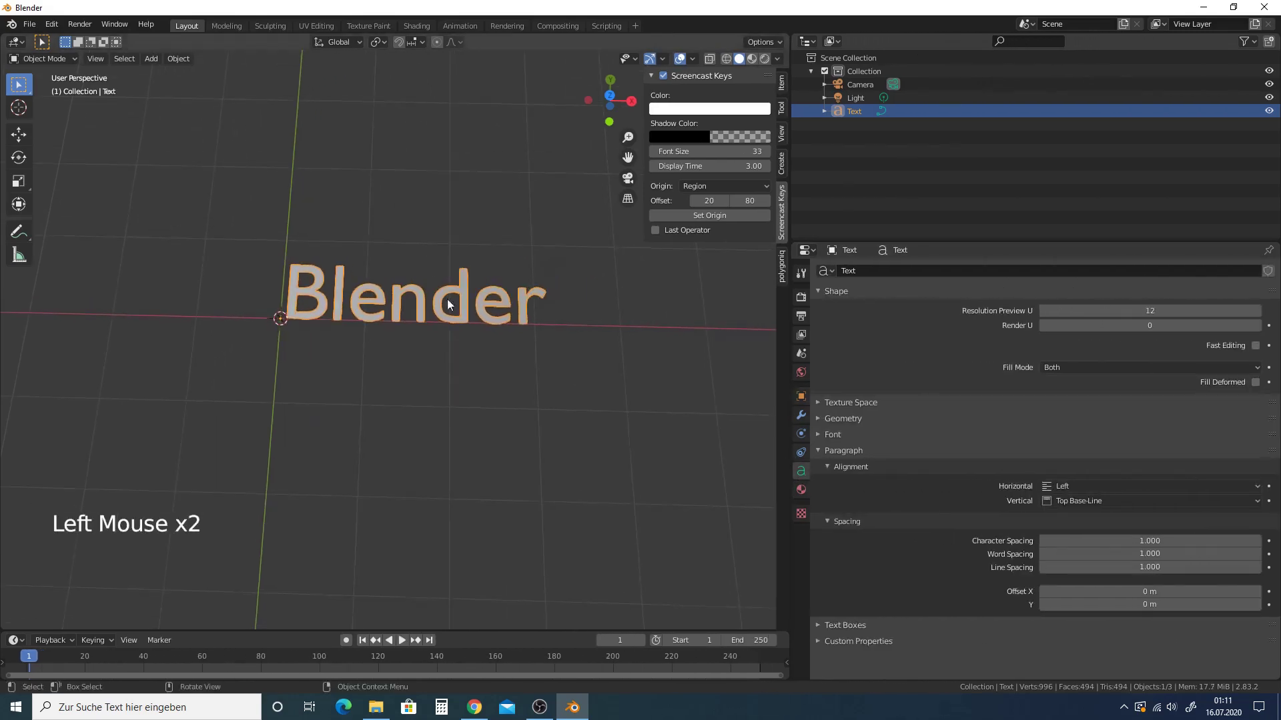
Step: Load Candara-Light from the Windows fonts folder as the text's regular font
{"action": "scroll", "scroll_direction": "up", "scroll_amount": 3}
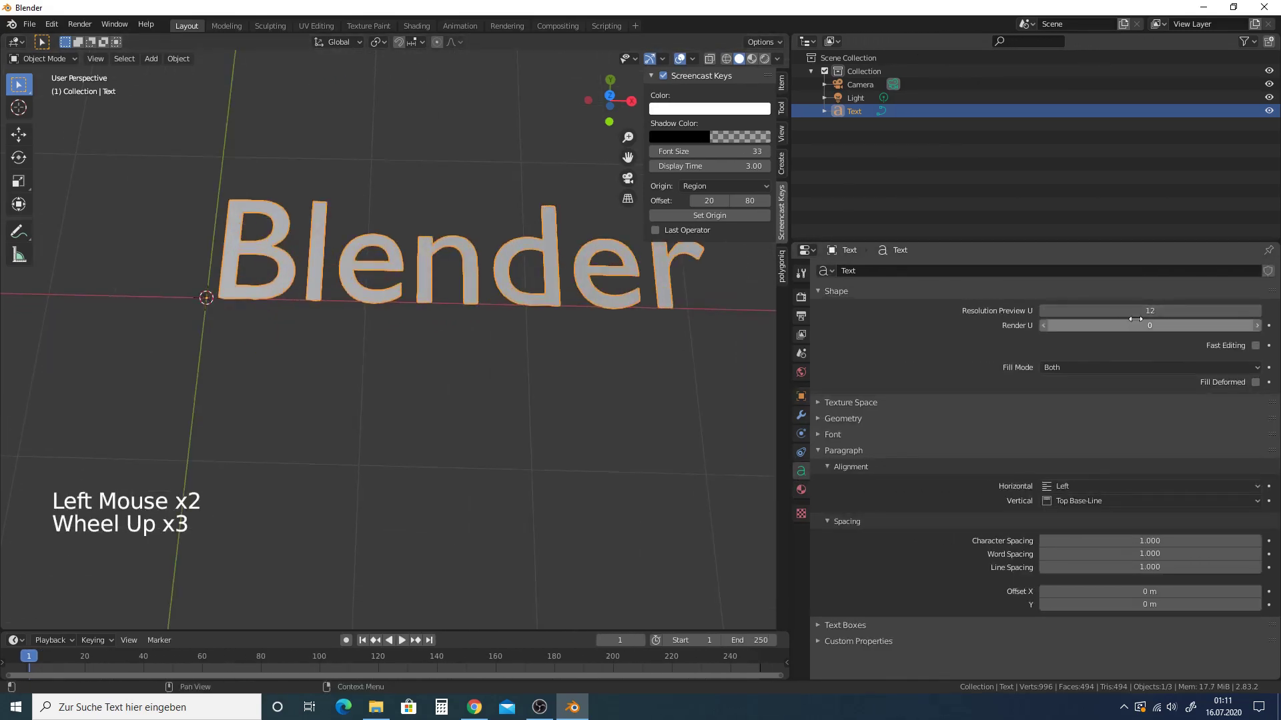
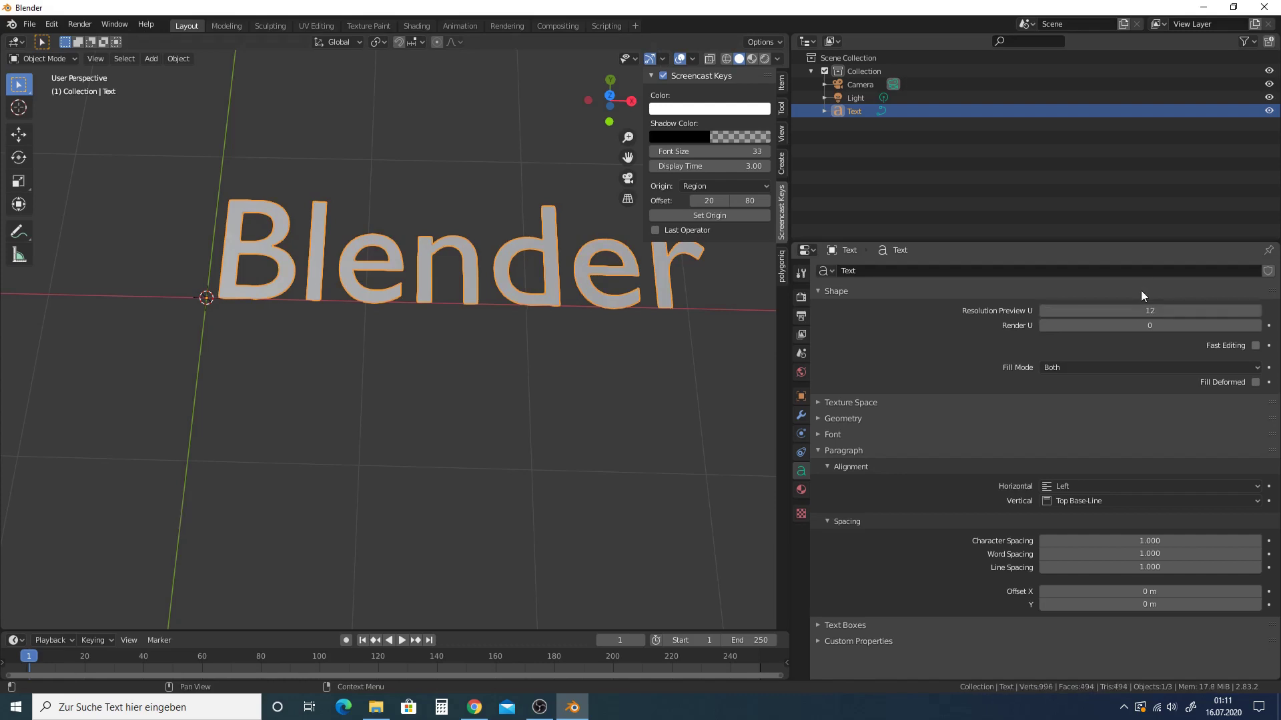
{"action": "scroll", "scroll_direction": "down", "scroll_amount": 3}
{"action": "scroll", "scroll_direction": "down", "scroll_amount": 3}
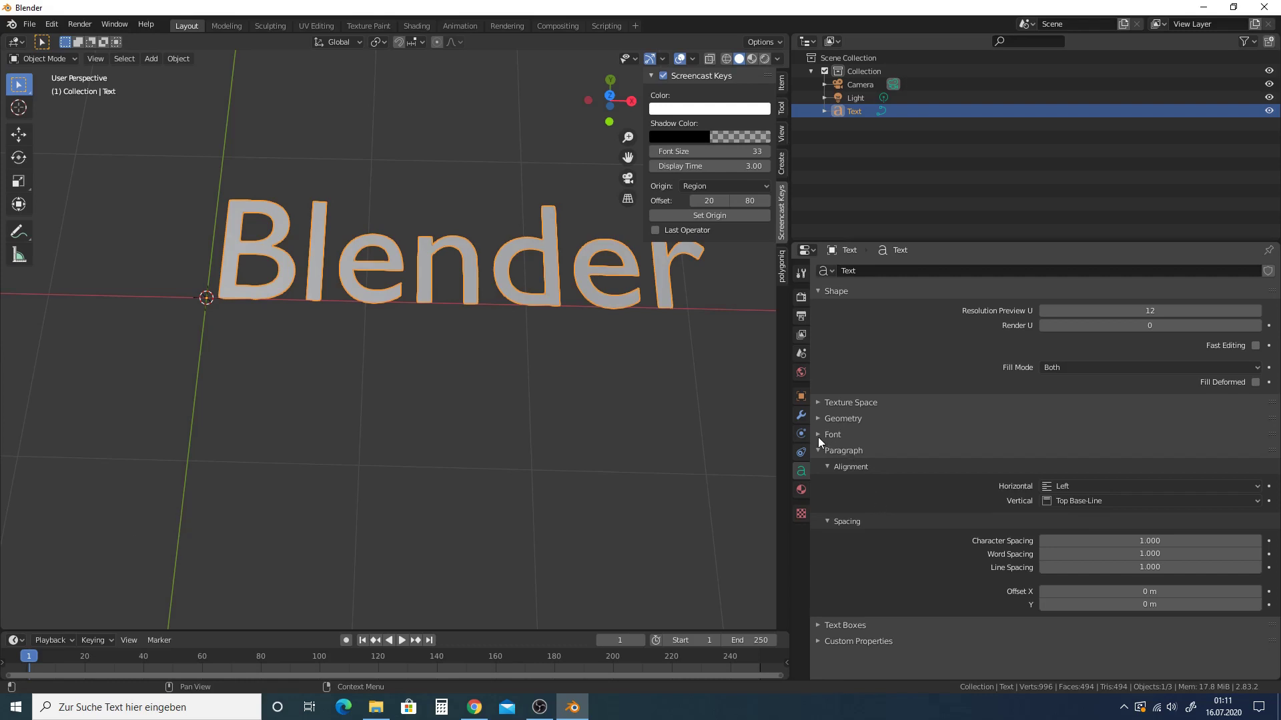
{"action": "left_click", "coordinate": [816, 435]}
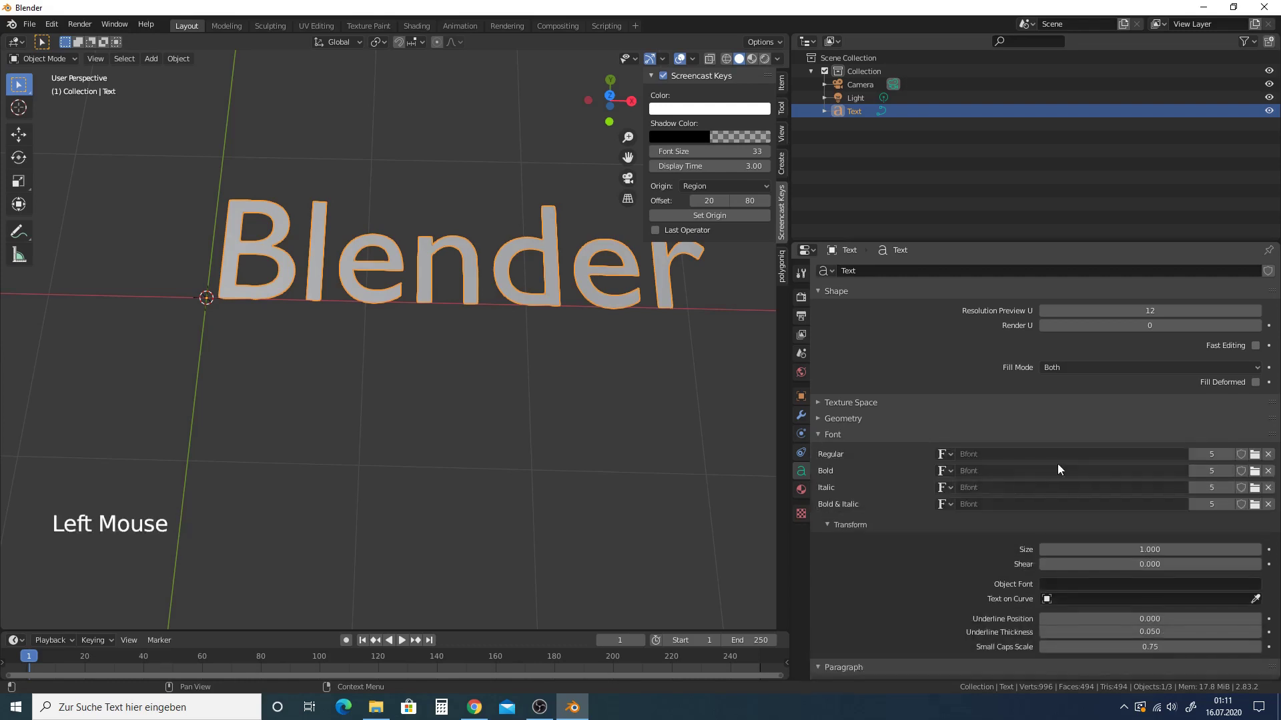
{"action": "middle_click", "coordinate": [553, 366]}
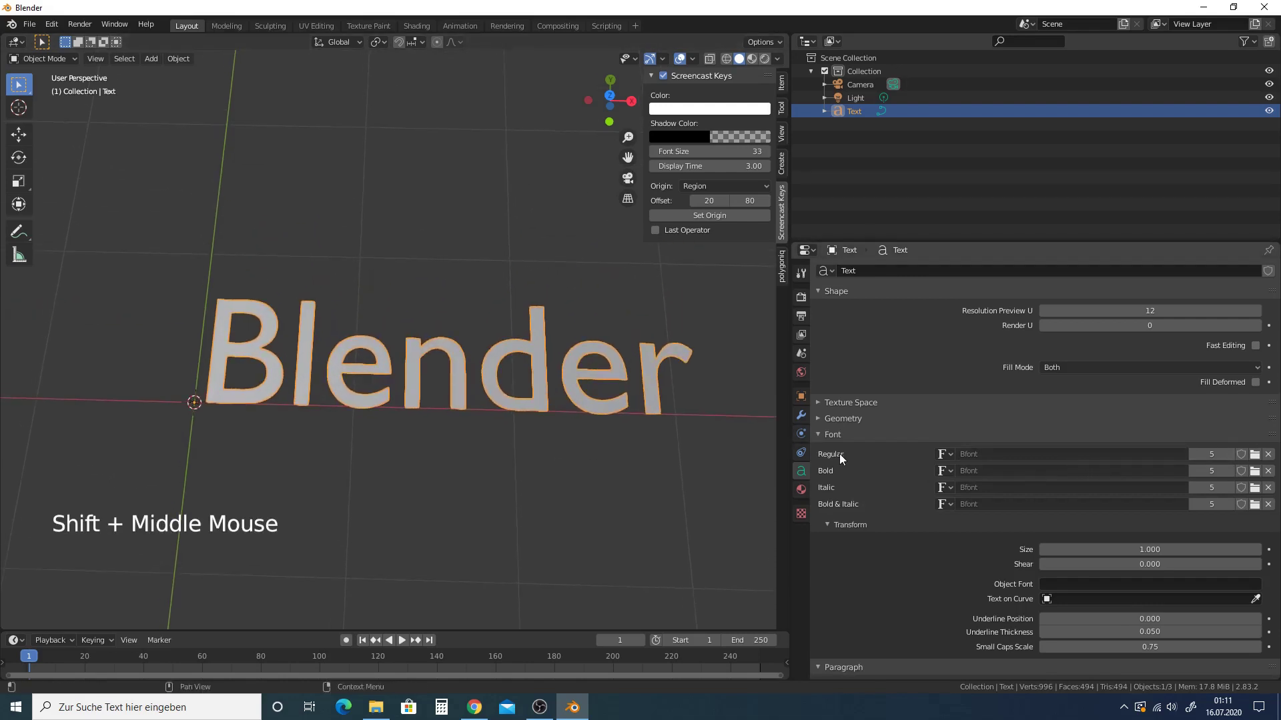
{"action": "left_click", "coordinate": [1260, 461]}
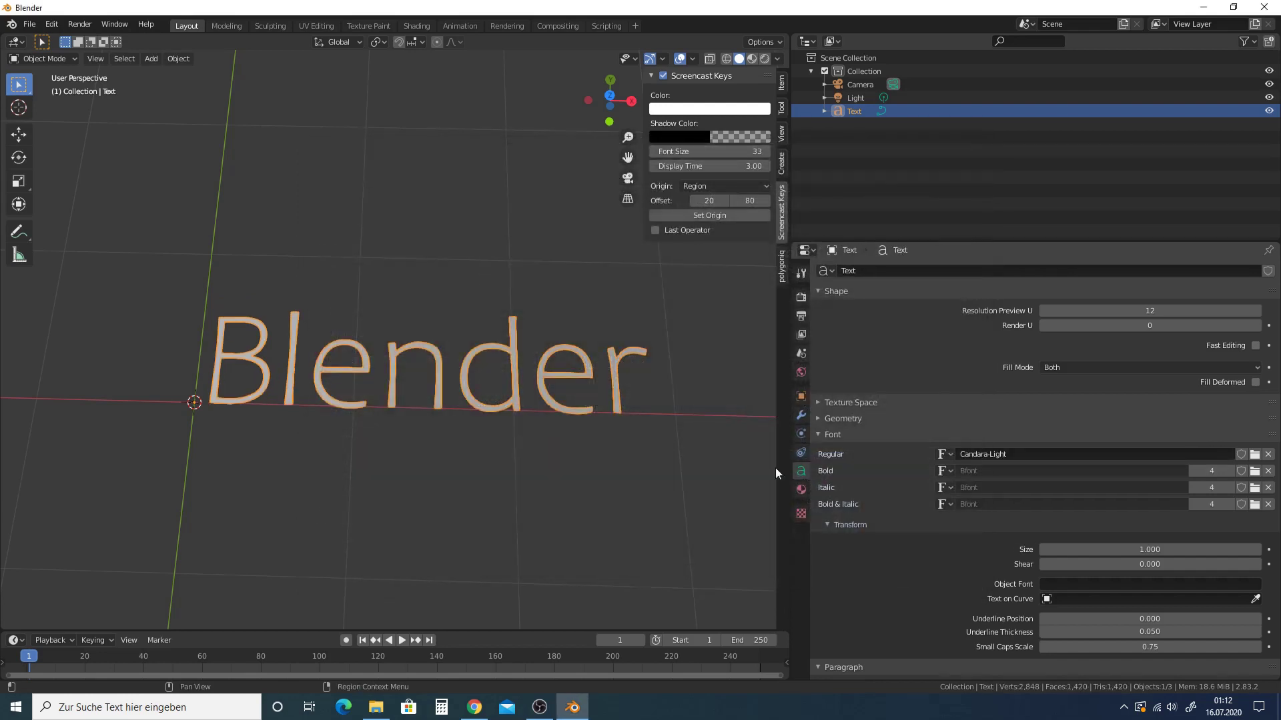
{"action": "scroll", "scroll_direction": "up", "scroll_amount": 3}
{"action": "middle_click", "coordinate": [404, 373]}
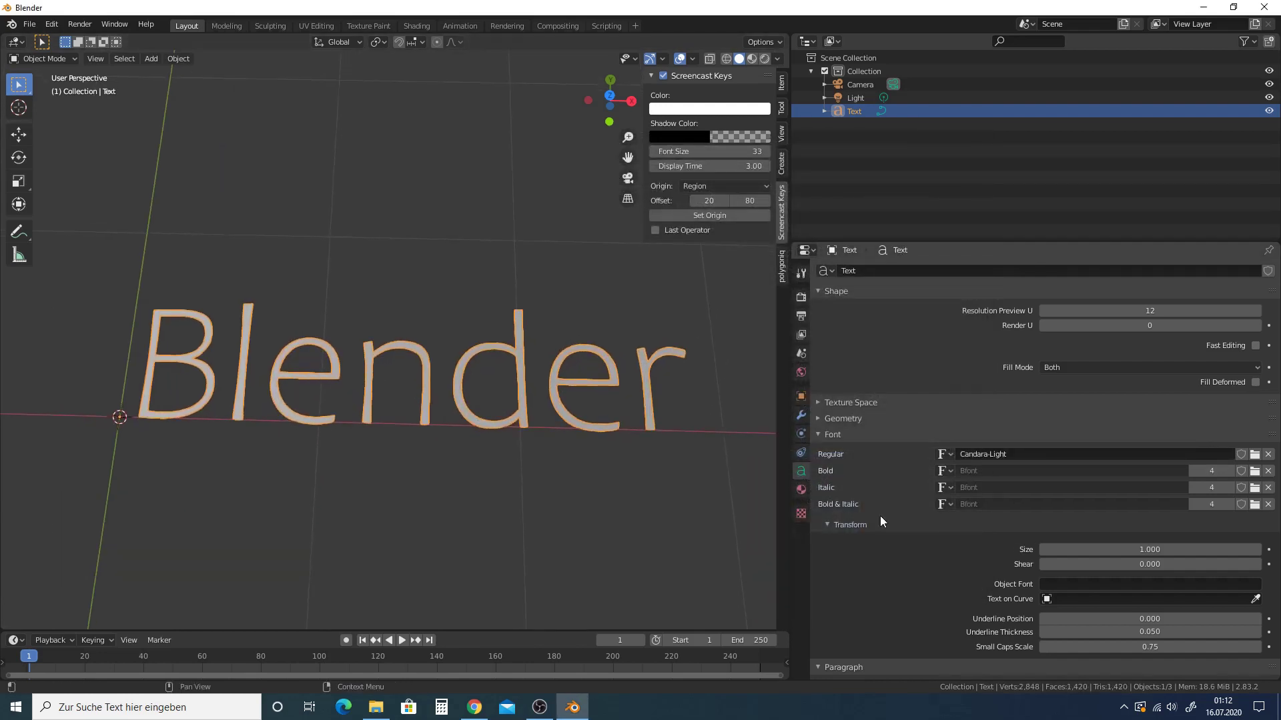
{"action": "middle_click", "coordinate": [473, 431]}
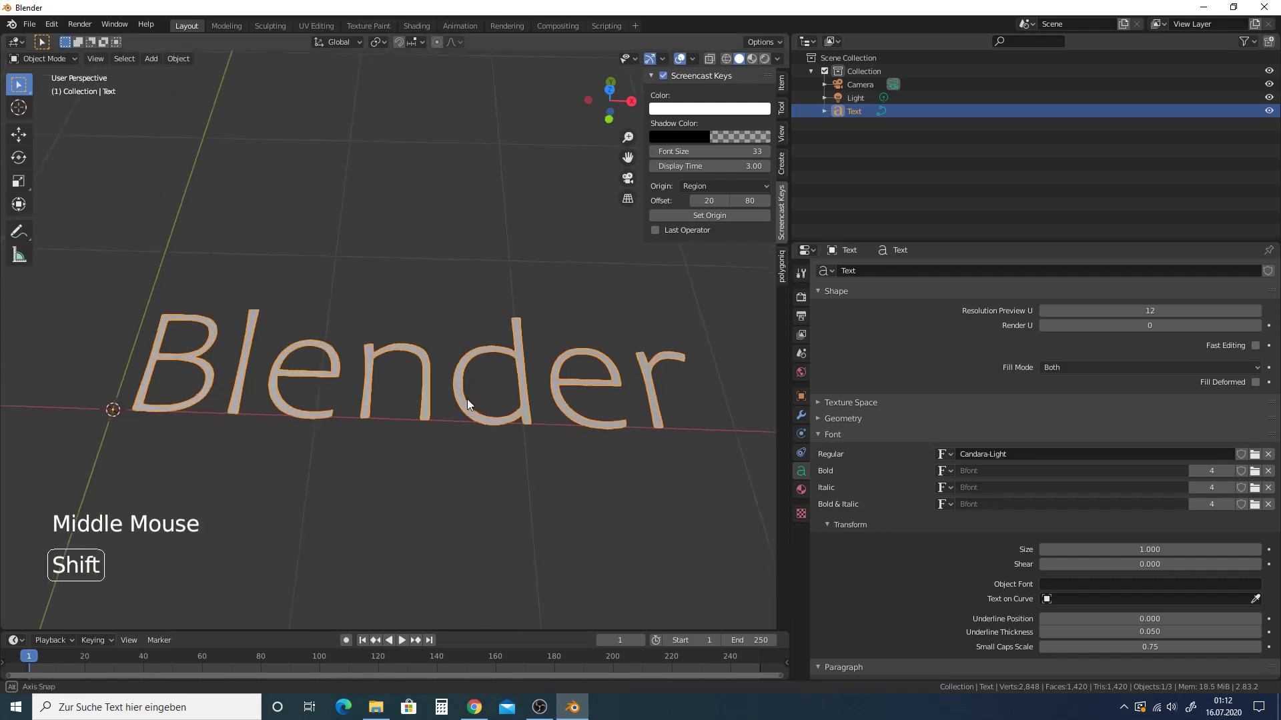
{"action": "middle_click", "coordinate": [463, 417]}
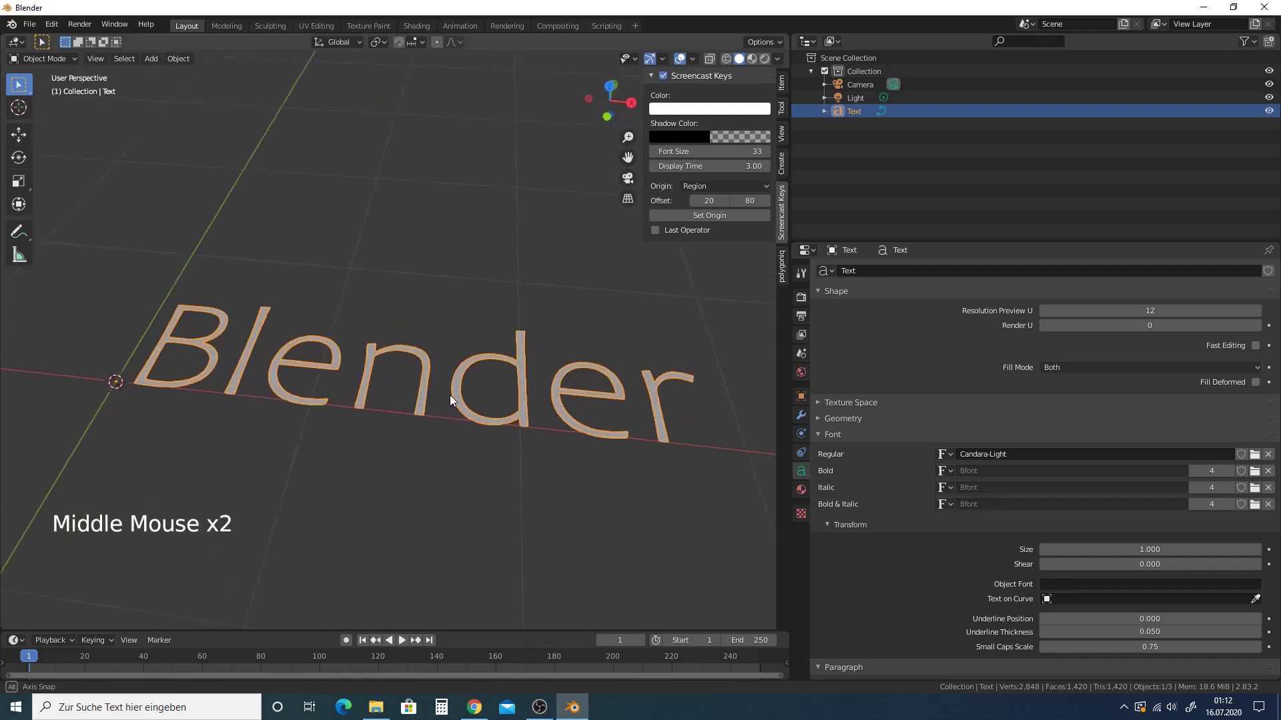
{"action": "key", "text": "KP_0"}
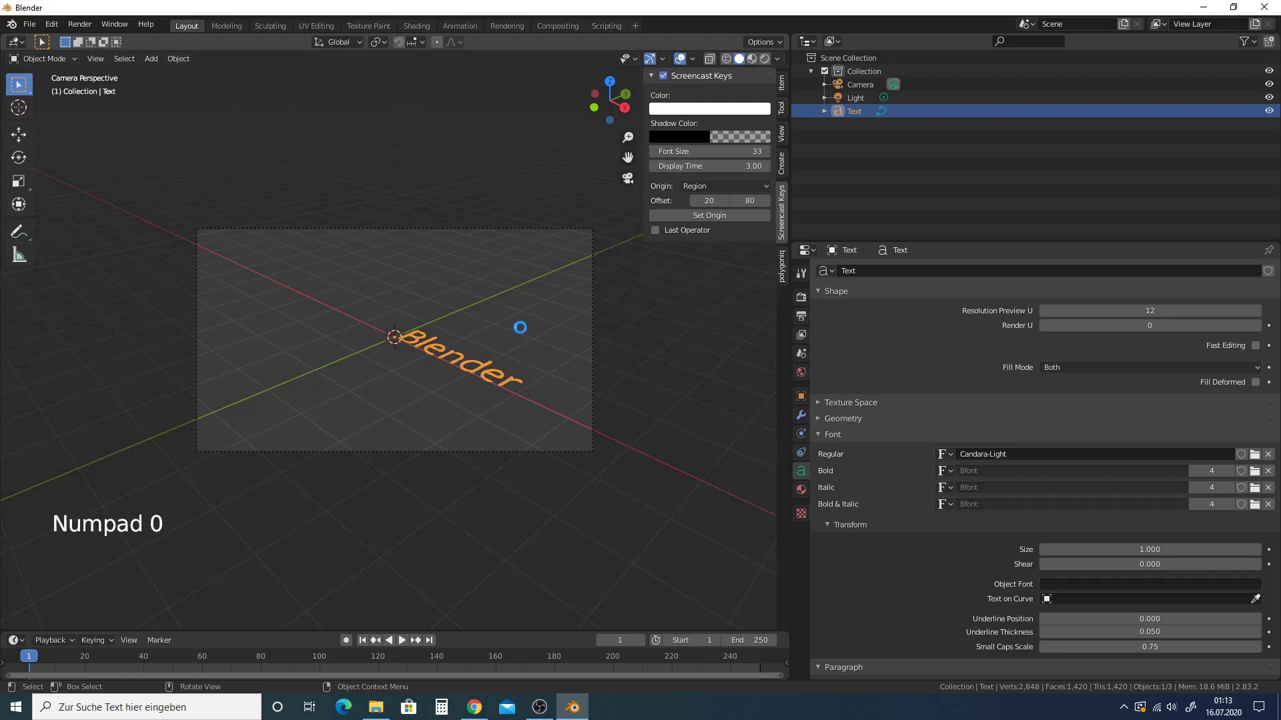
{"action": "key", "text": "F12"}
{"action": "scroll", "scroll_direction": "down", "scroll_amount": 3}
{"action": "scroll", "scroll_direction": "down", "scroll_amount": 3}
{"action": "key", "text": "Escape"}
{"action": "middle_click", "coordinate": [519, 388]}
{"action": "scroll", "scroll_direction": "up", "scroll_amount": 3}
{"action": "middle_click", "coordinate": [480, 382]}
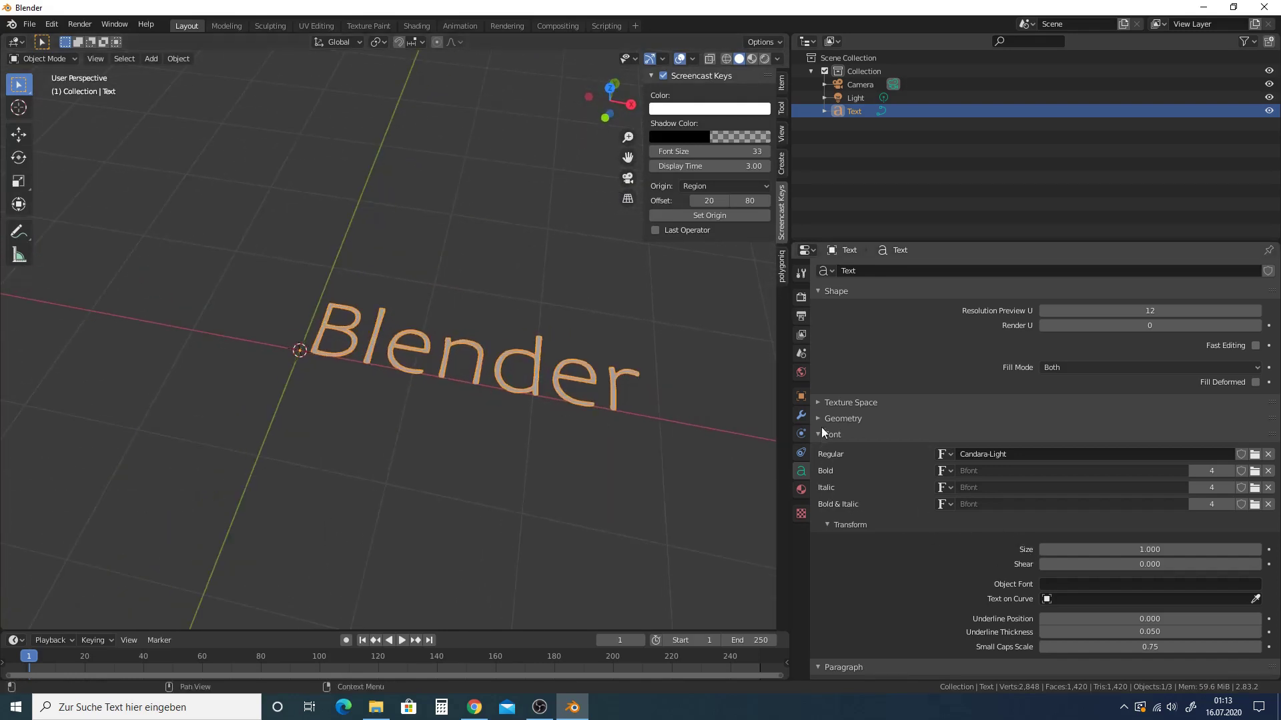
Step: Give the text 0.23 m extrusion with a 0.012 m bevel depth for rounded letter edges
{"action": "left_click", "coordinate": [825, 421]}
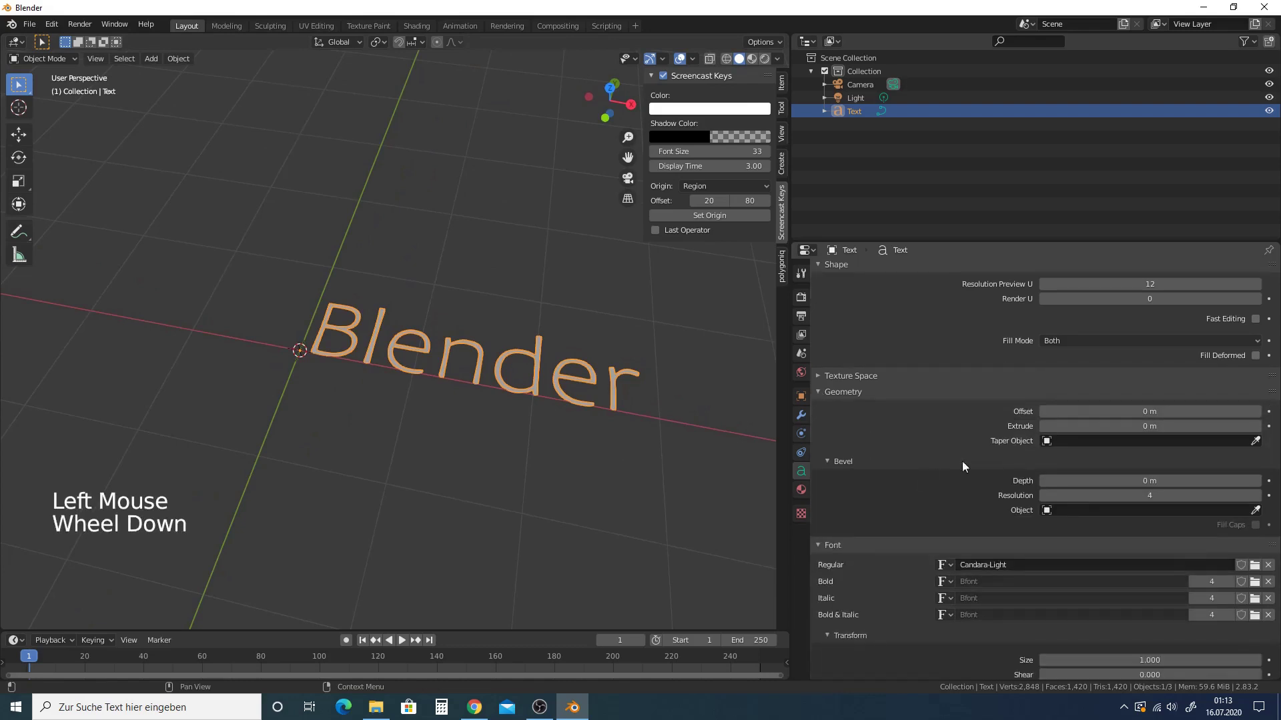
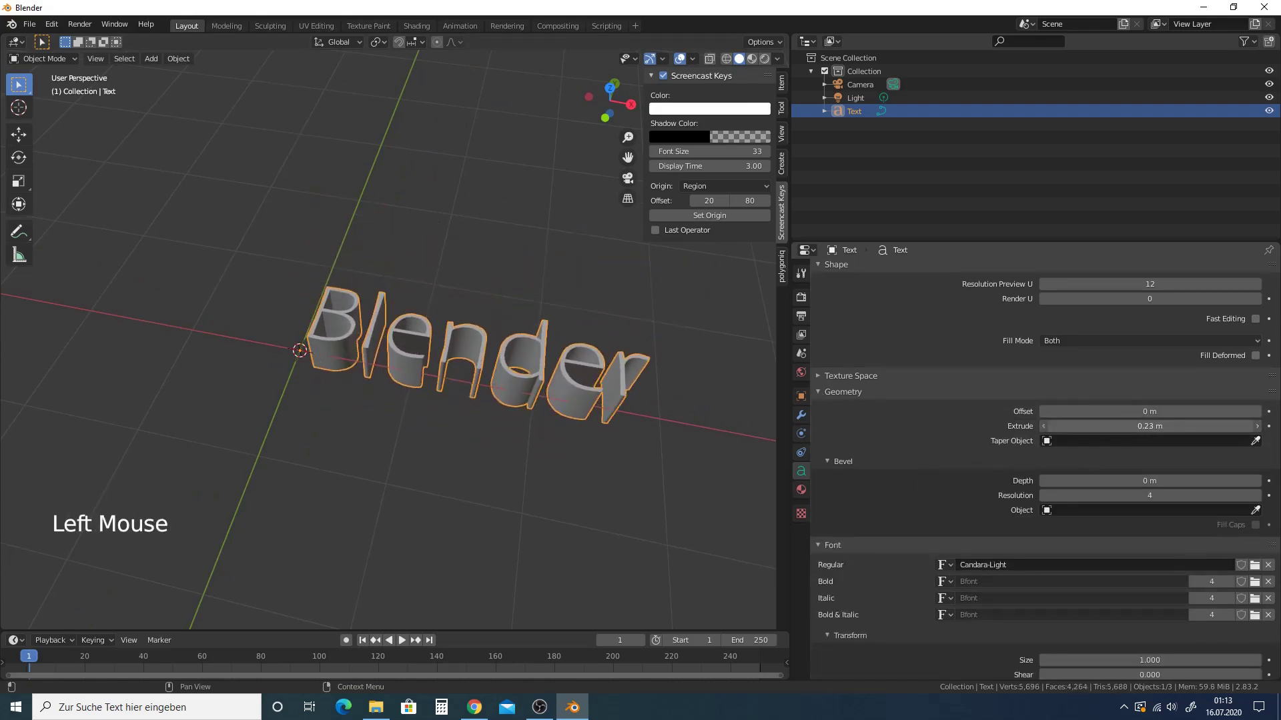
{"action": "middle_click", "coordinate": [514, 406]}
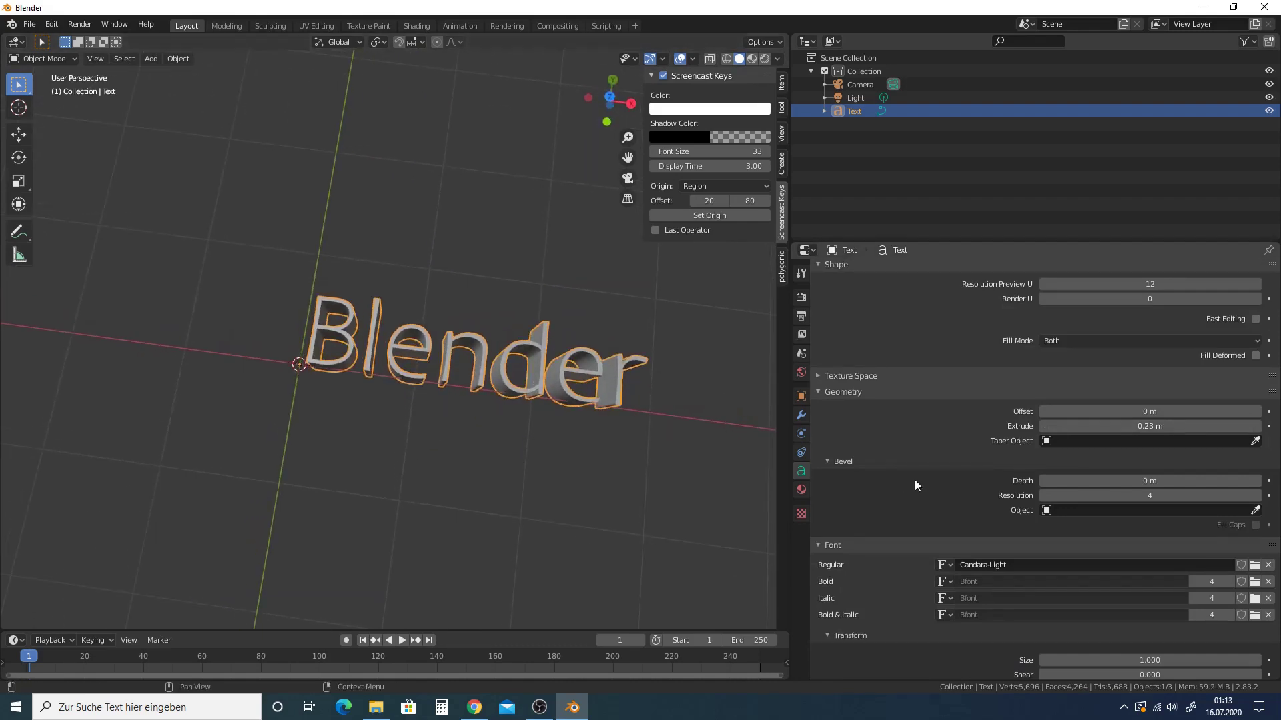
{"action": "scroll", "scroll_direction": "up", "scroll_amount": 3}
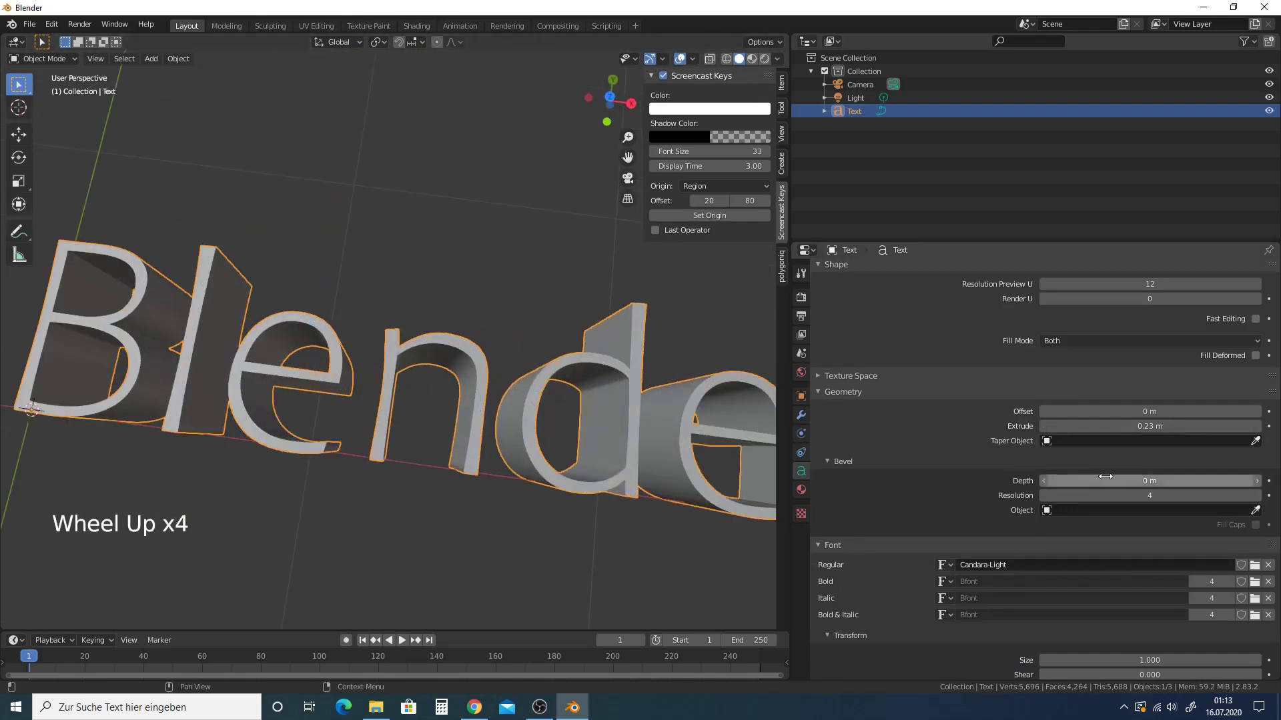
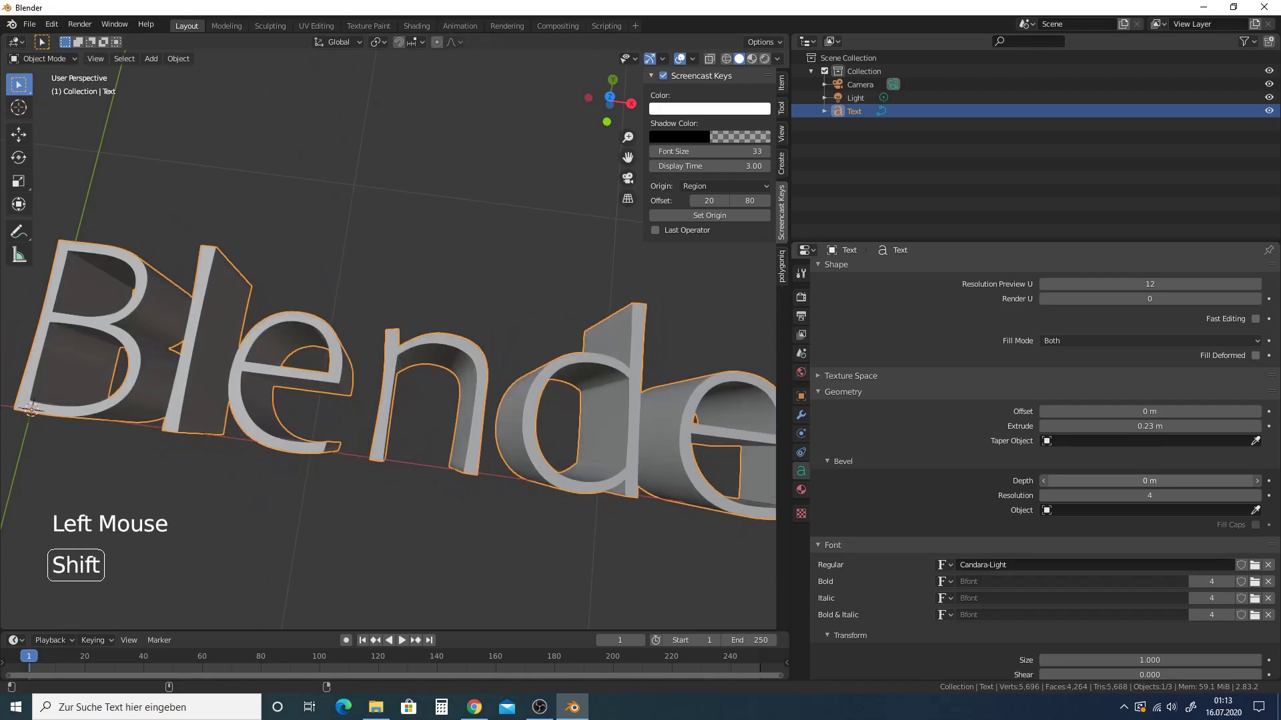
{"action": "scroll", "scroll_direction": "down", "scroll_amount": 3}
{"action": "scroll", "scroll_direction": "down", "scroll_amount": 3}
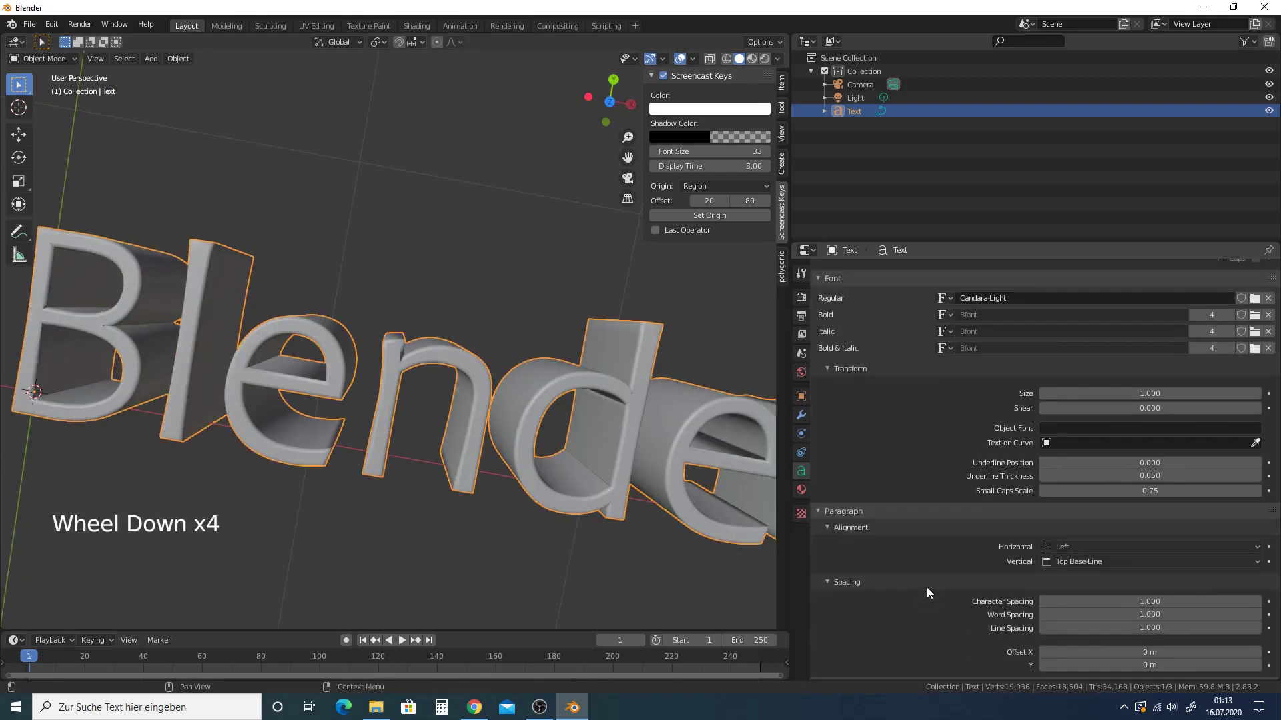
{"action": "scroll", "scroll_direction": "down", "scroll_amount": 3}
Step: Set the paragraph's horizontal alignment to Center so the lettering sits around its origin
{"action": "middle_click", "coordinate": [446, 393]}
{"action": "middle_click", "coordinate": [436, 414]}
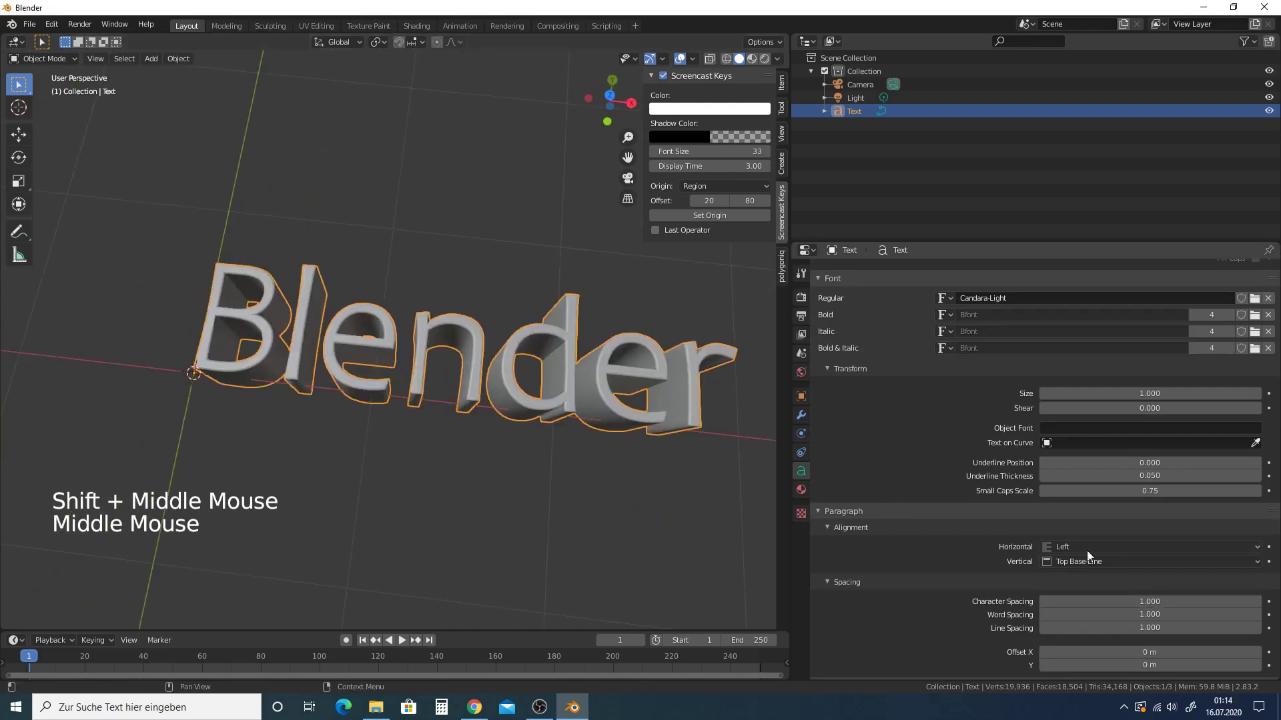
{"action": "left_click", "coordinate": [1079, 551]}
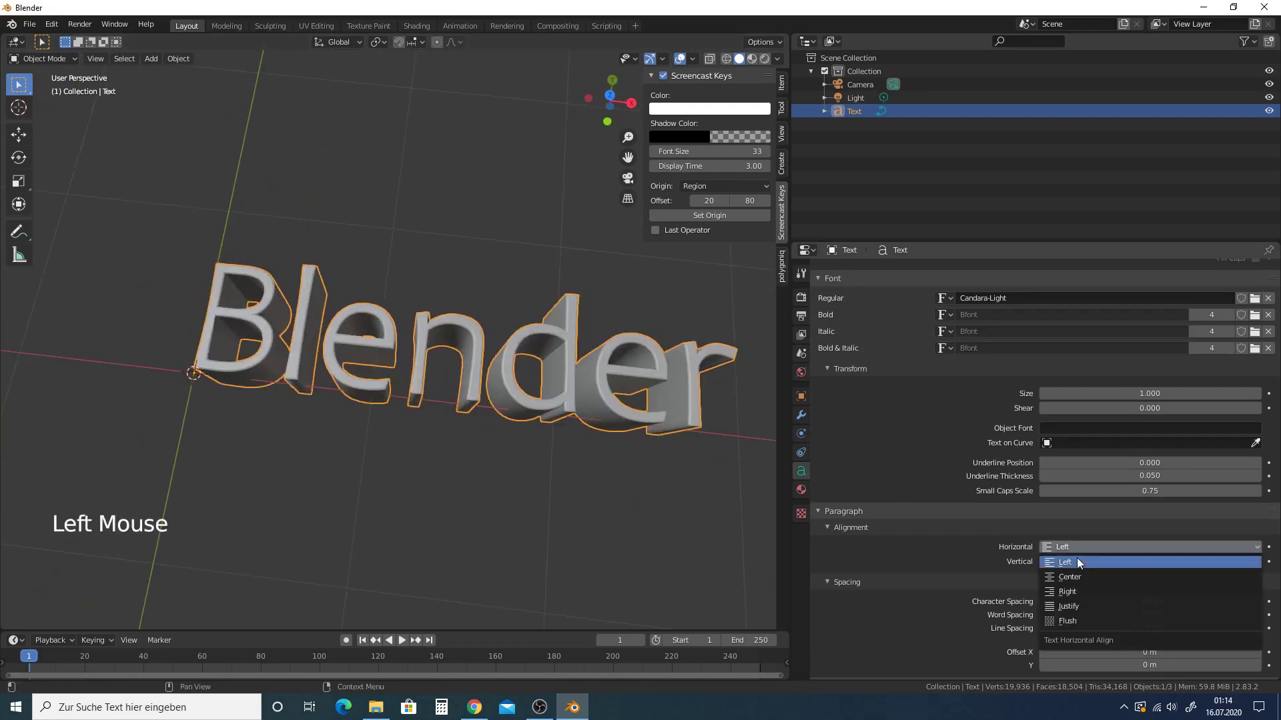
{"action": "scroll", "scroll_direction": "down", "scroll_amount": 3}
{"action": "middle_click", "coordinate": [470, 358]}
{"action": "middle_click", "coordinate": [521, 421]}
{"action": "scroll", "scroll_direction": "up", "scroll_amount": 3}
{"action": "middle_click", "coordinate": [482, 402]}
{"action": "middle_click", "coordinate": [1005, 548]}
{"action": "left_click", "coordinate": [1113, 553]}
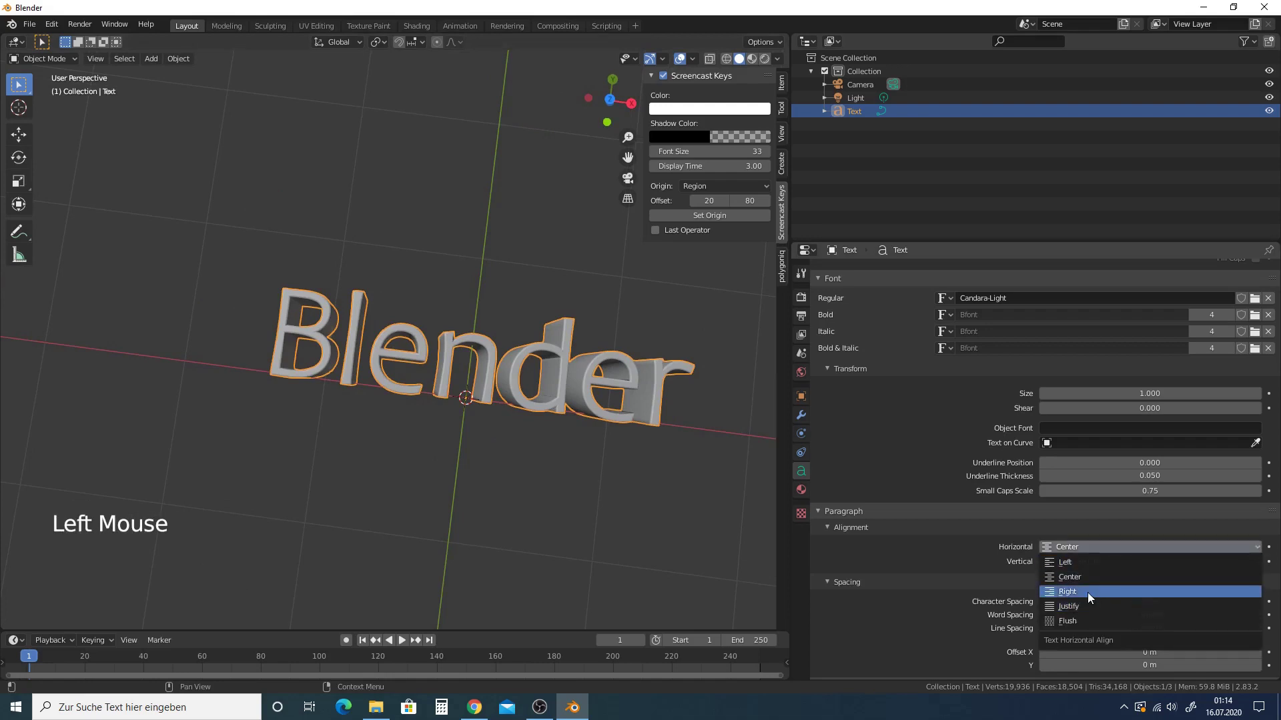
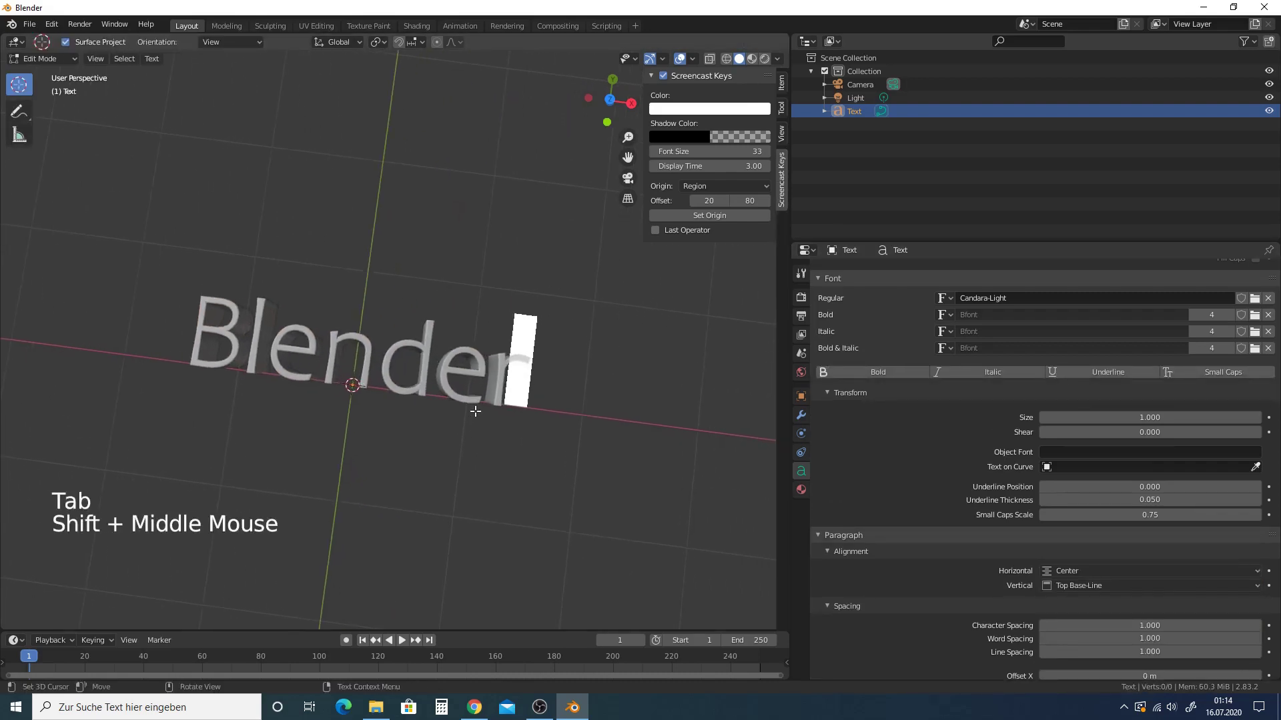
Step: Retype the text object so it reads '123 wer'
{"action": "key", "text": "space"}
{"action": "key", "text": "1"}
{"action": "key", "text": "2"}
{"action": "key", "text": "3"}
{"action": "key", "text": "space"}
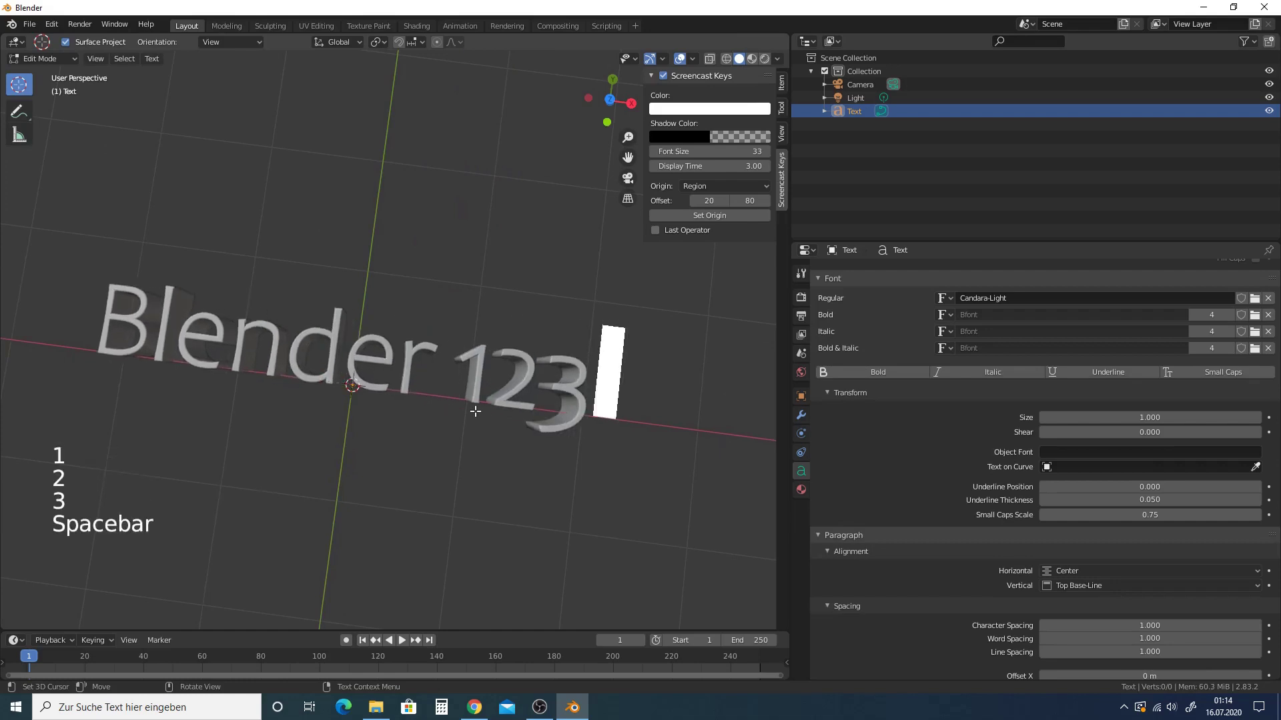
{"action": "key", "text": "w"}
{"action": "key", "text": "e"}
{"action": "key", "text": "r"}
Step: Leave edit mode and keyframe Word Spacing at 3.6 on frame 1
{"action": "key", "text": "Tab"}
{"action": "scroll", "scroll_direction": "down", "scroll_amount": 3}
{"action": "middle_click", "coordinate": [524, 403]}
{"action": "scroll", "scroll_direction": "down", "scroll_amount": 3}
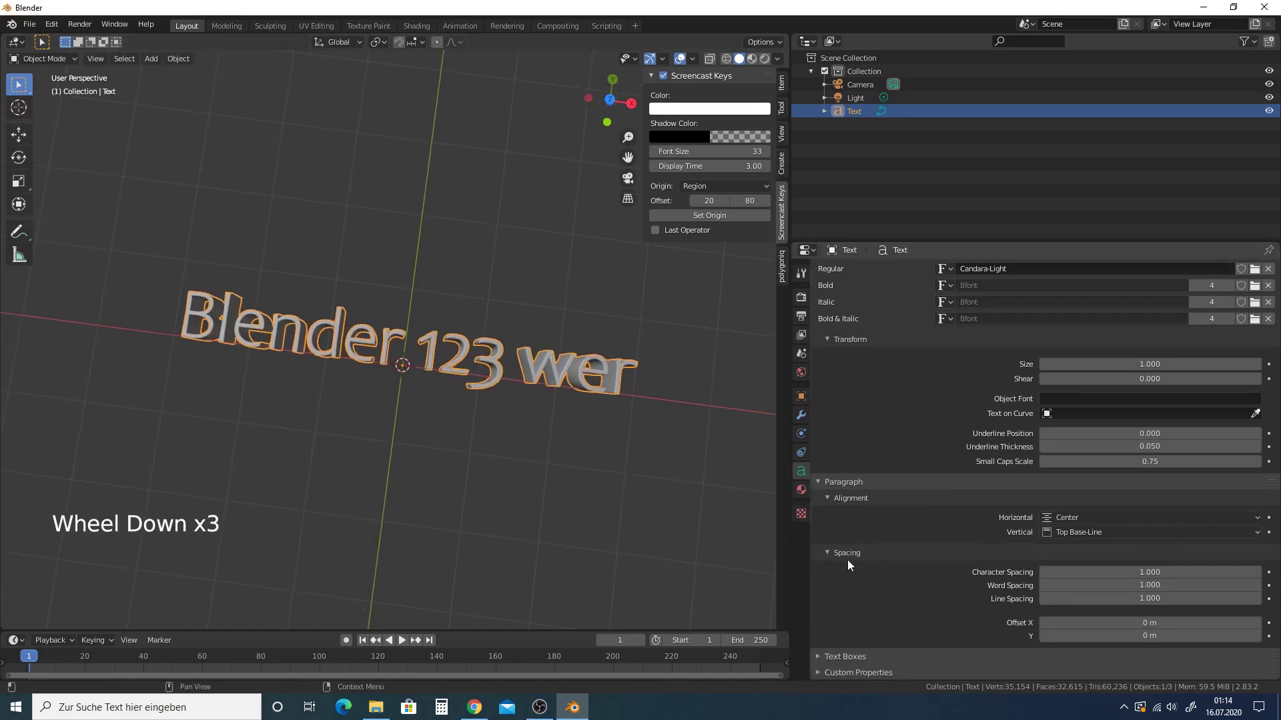
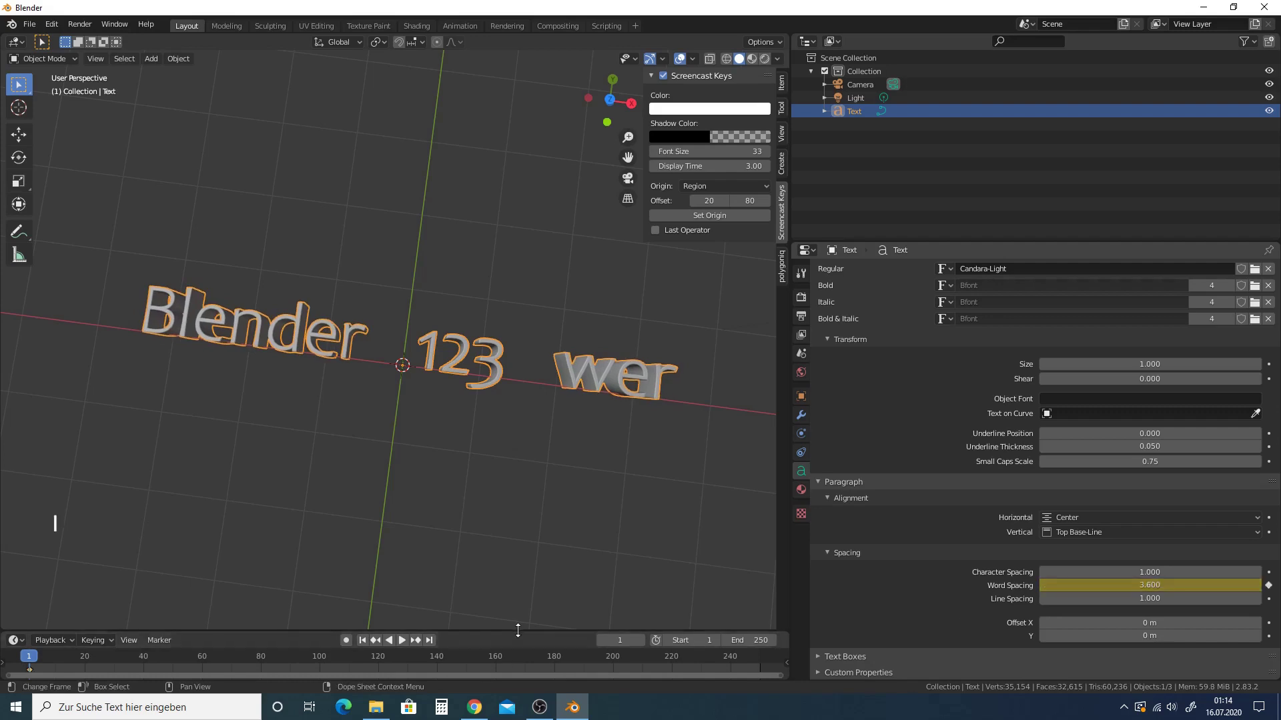
Step: Keyframe the word spacing at 7.3 around frame 108 in the timeline
{"action": "left_click", "coordinate": [525, 635]}
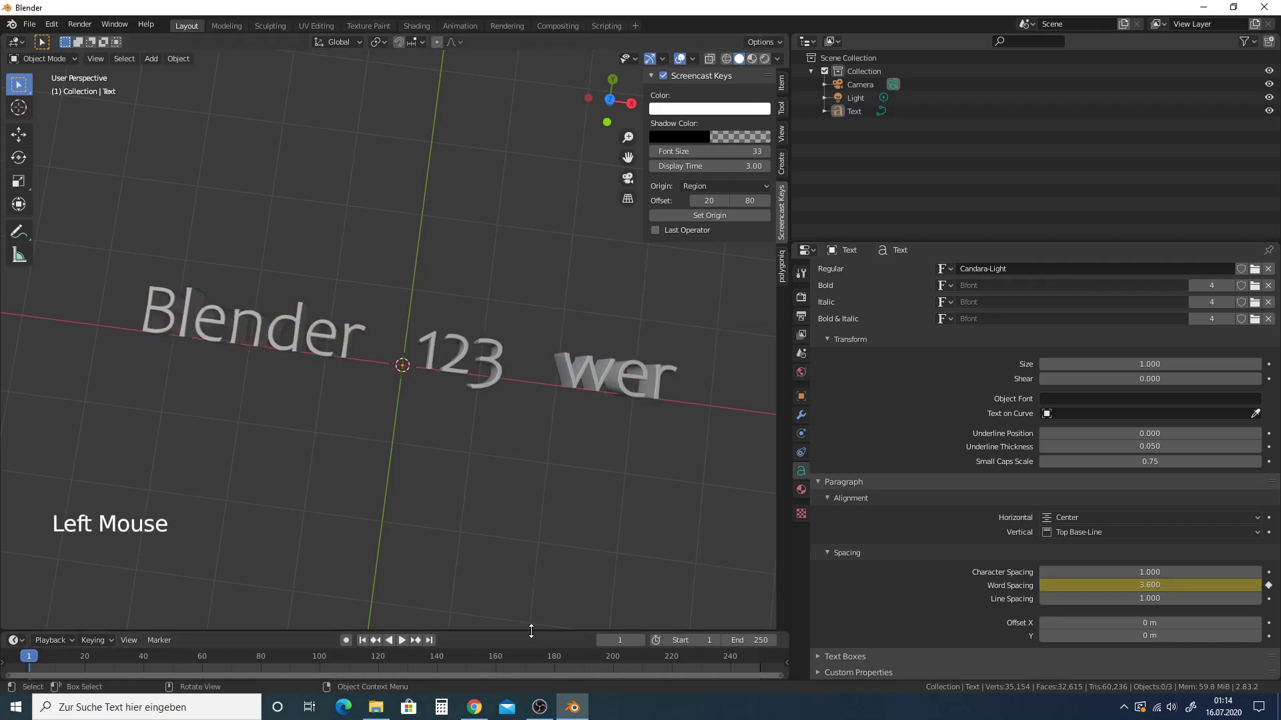
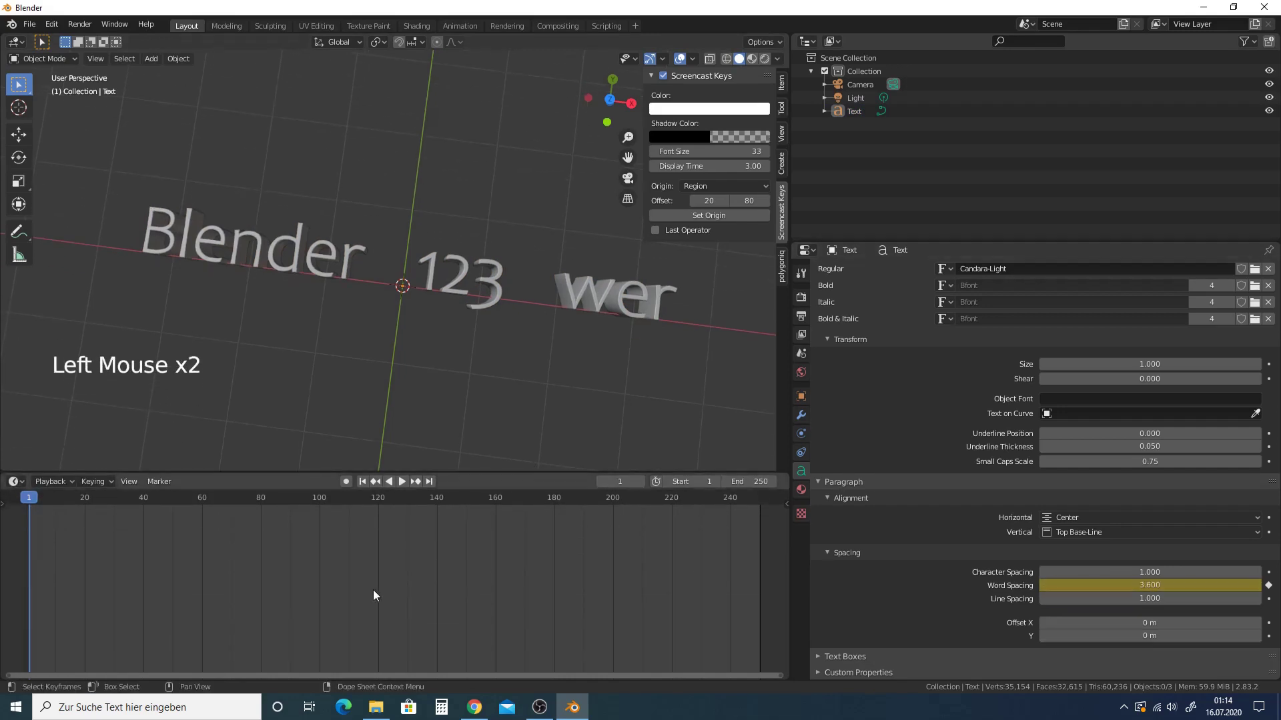
{"action": "left_click", "coordinate": [319, 501]}
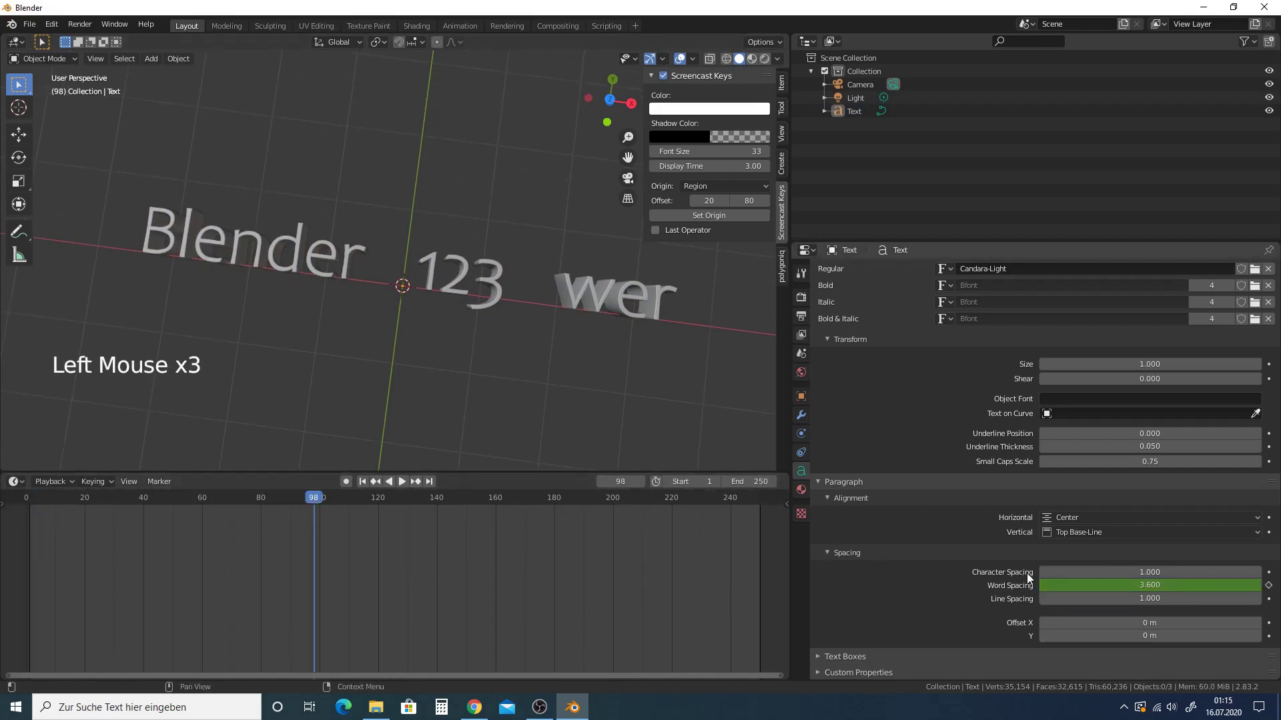
{"action": "key", "text": "i"}
{"action": "left_click", "coordinate": [306, 508]}
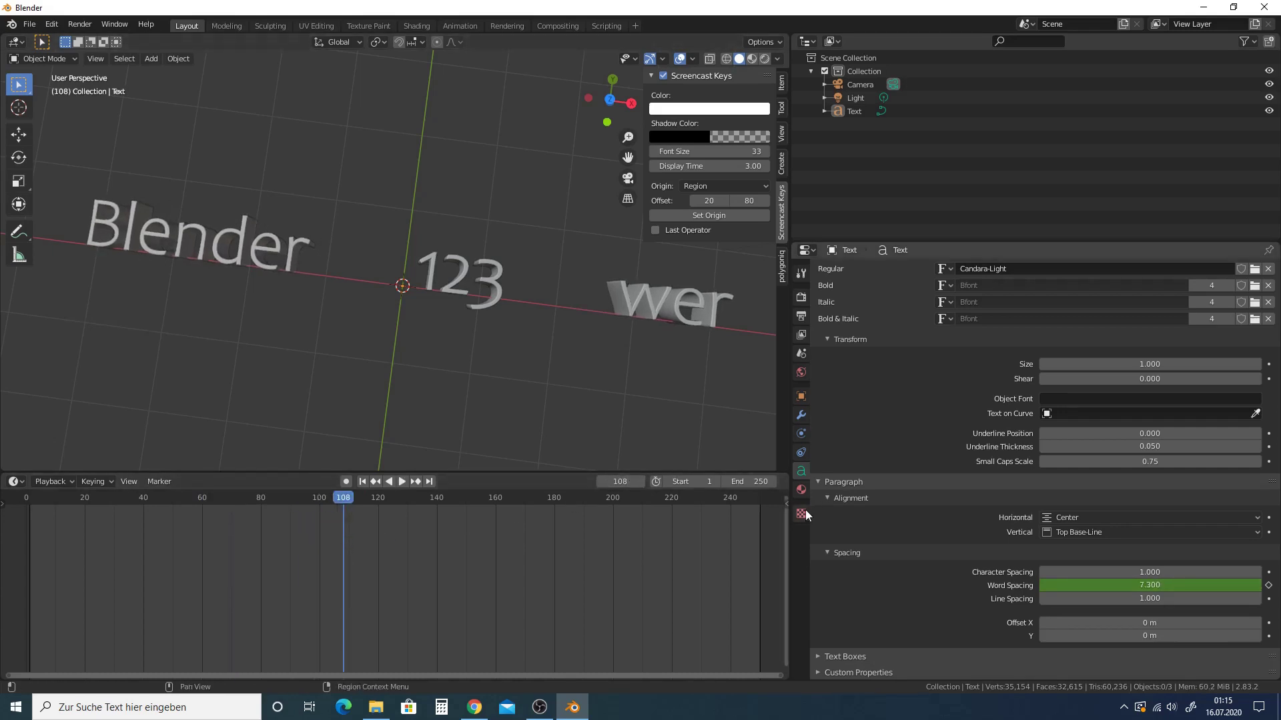
Step: Bring up the text material's emission colour settings
{"action": "left_click", "coordinate": [807, 498]}
{"action": "left_click", "coordinate": [1065, 334]}
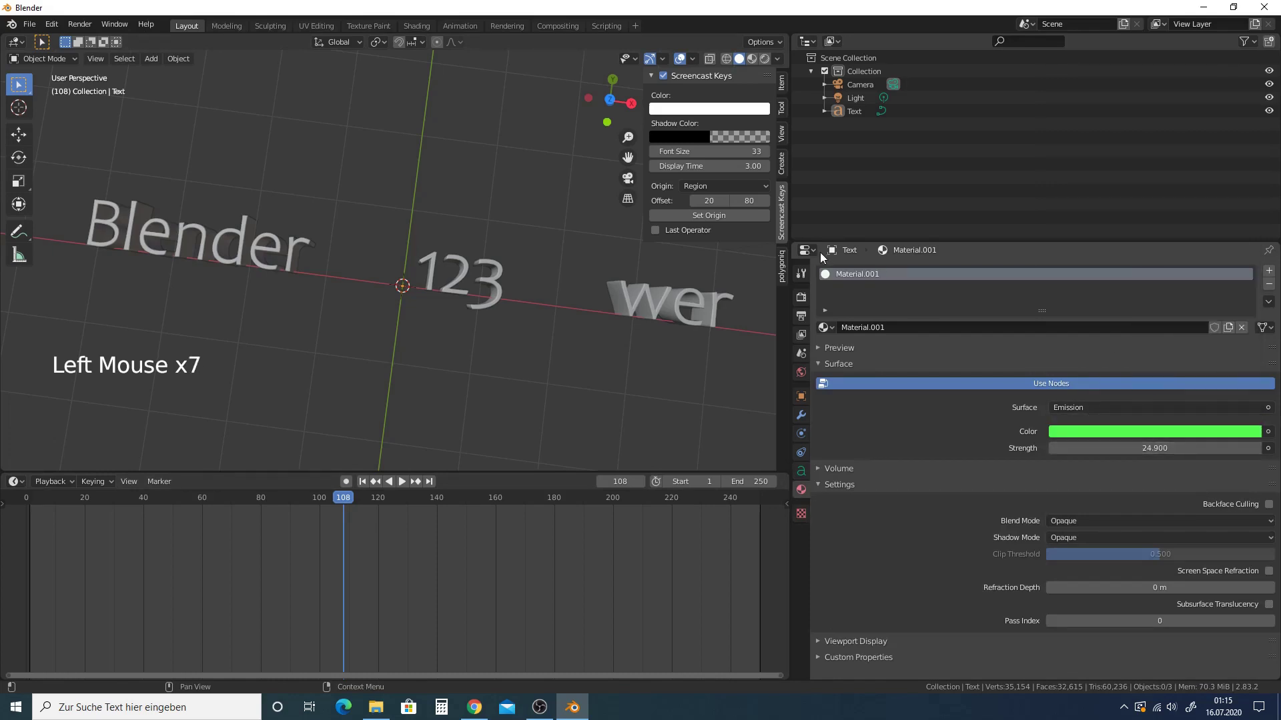
Step: Enable Eevee Bloom and preview the glowing text in rendered shading
{"action": "left_click", "coordinate": [769, 63]}
{"action": "middle_click", "coordinate": [540, 315]}
{"action": "left_click", "coordinate": [807, 306]}
{"action": "left_click", "coordinate": [839, 383]}
{"action": "scroll", "scroll_direction": "down", "scroll_amount": 3}
{"action": "middle_click", "coordinate": [523, 328]}
{"action": "middle_click", "coordinate": [517, 276]}
{"action": "scroll", "scroll_direction": "up", "scroll_amount": 3}
{"action": "middle_click", "coordinate": [487, 250]}
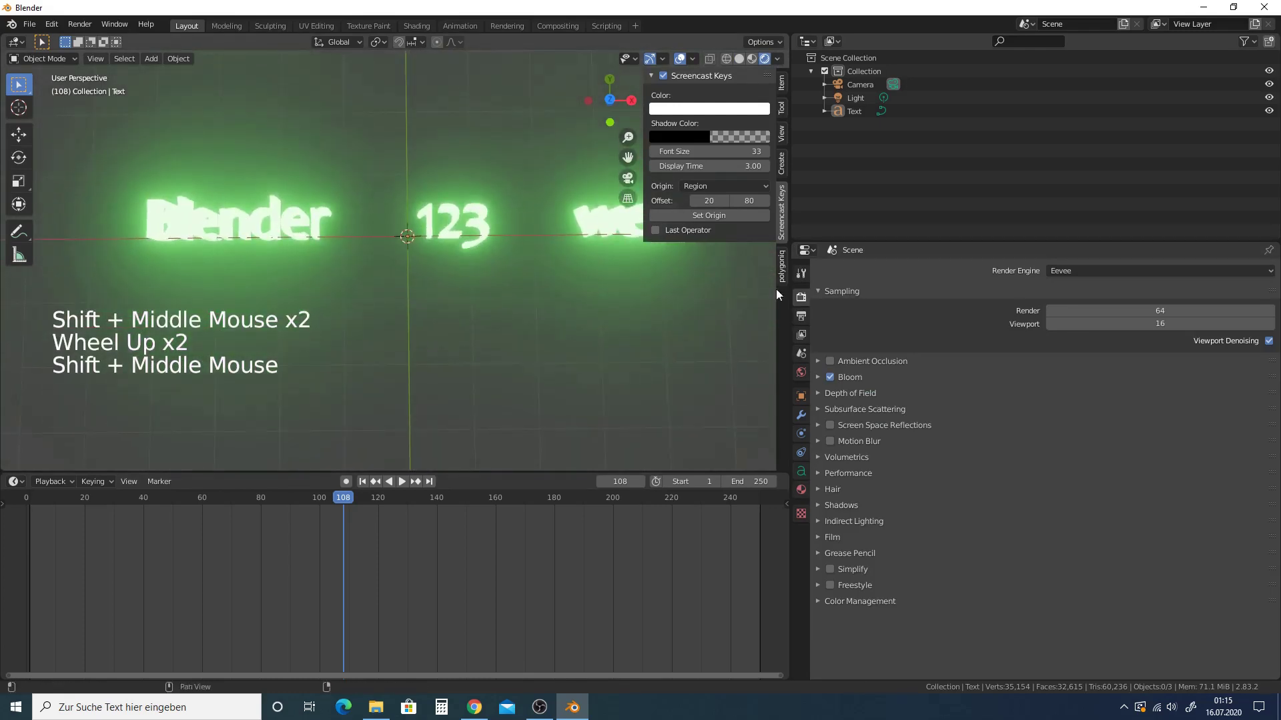
Step: Change the material's emission colour to light blue at strength 24.9
{"action": "left_click", "coordinate": [676, 270]}
{"action": "middle_click", "coordinate": [646, 270]}
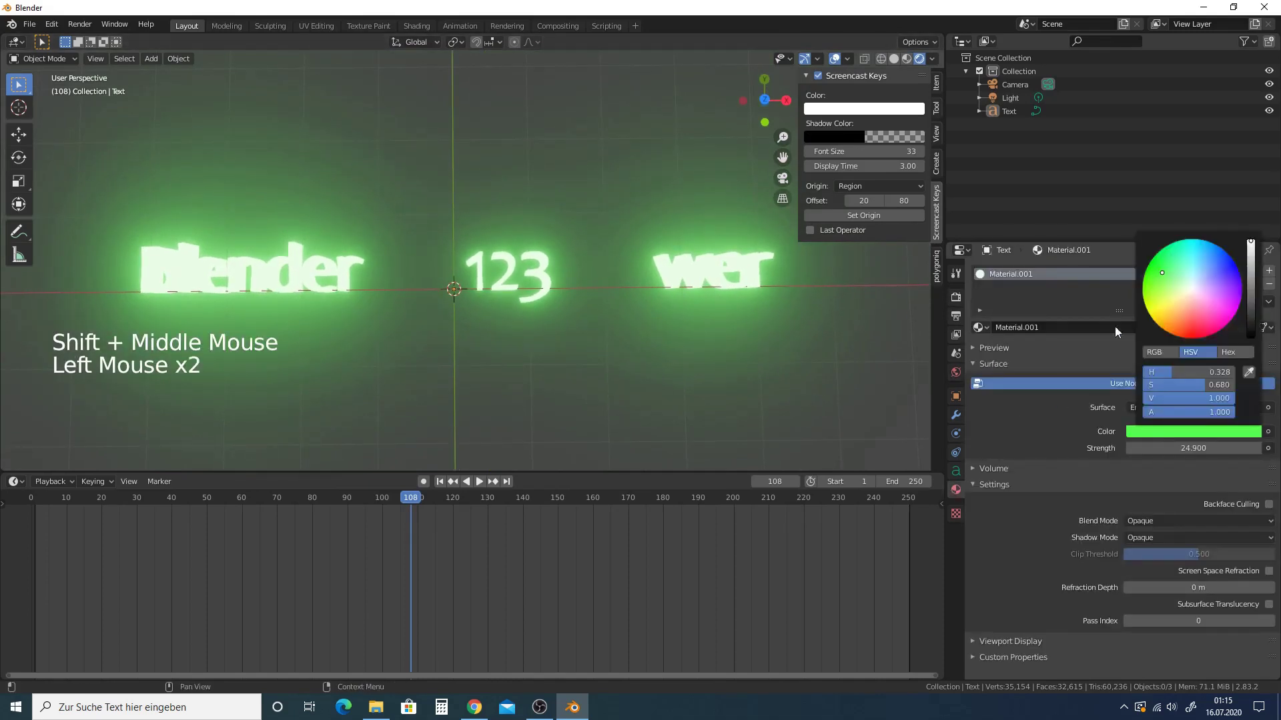
{"action": "left_click", "coordinate": [1159, 436]}
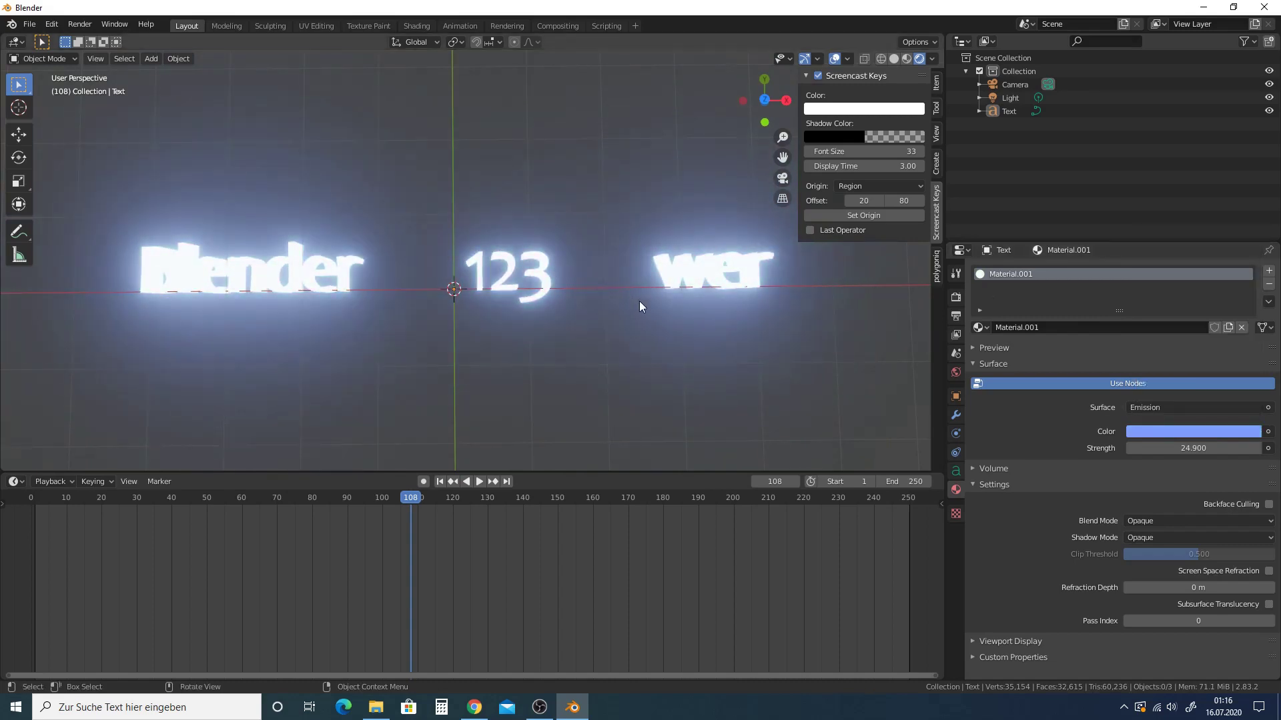
Step: Return to solid shading, select the text and start Object > Convert to > Mesh
{"action": "key", "text": "F12"}
{"action": "scroll", "scroll_direction": "down", "scroll_amount": 3}
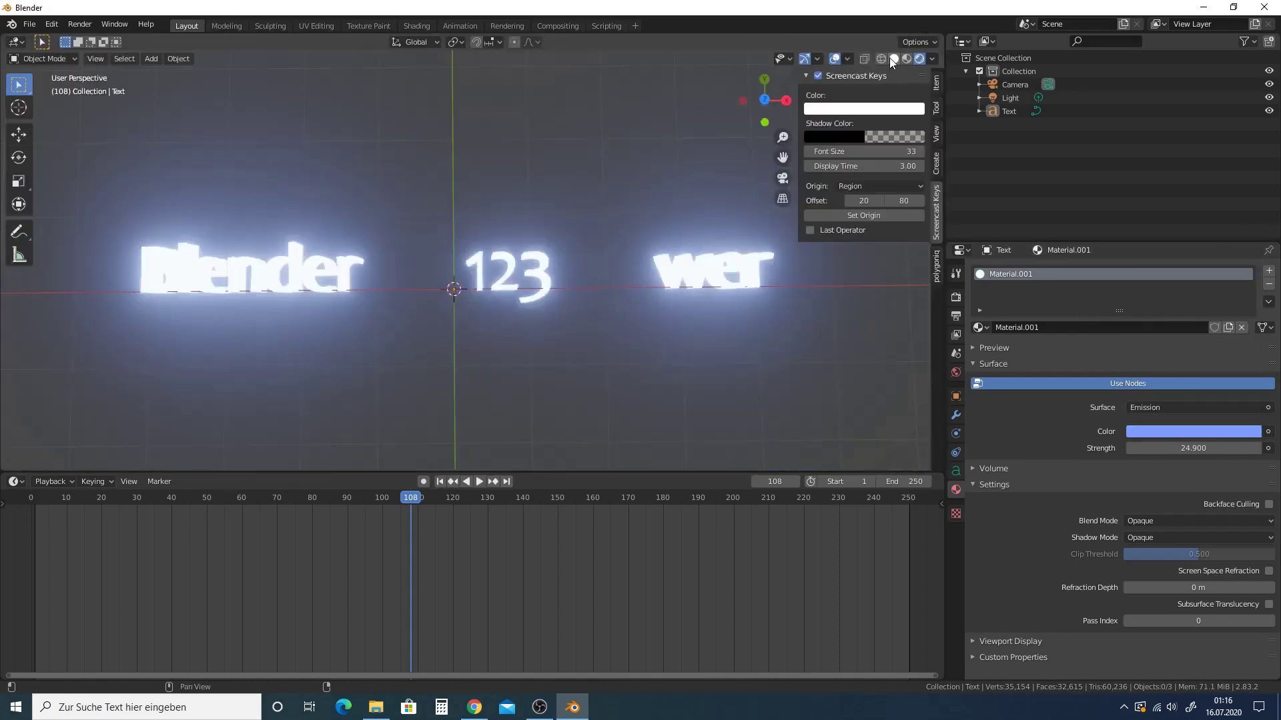
{"action": "left_click", "coordinate": [898, 63]}
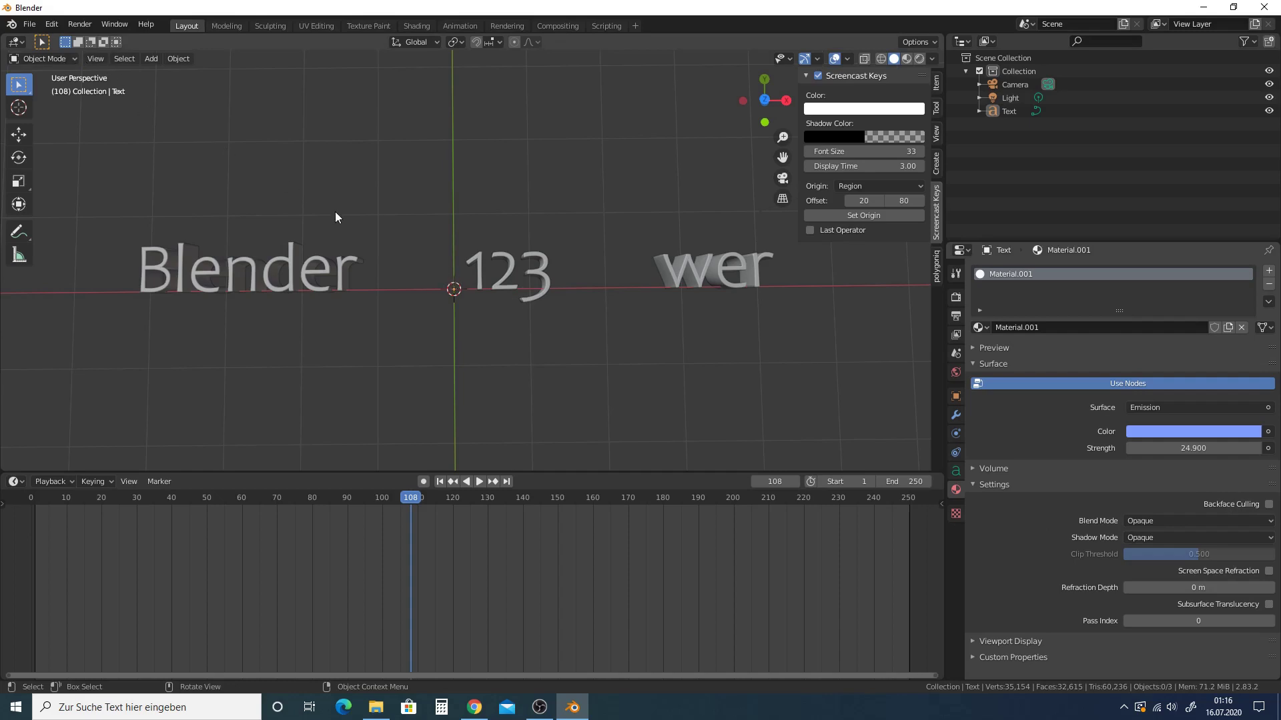
{"action": "key", "text": "Tab"}
{"action": "key", "text": "Tab"}
{"action": "left_click", "coordinate": [250, 286]}
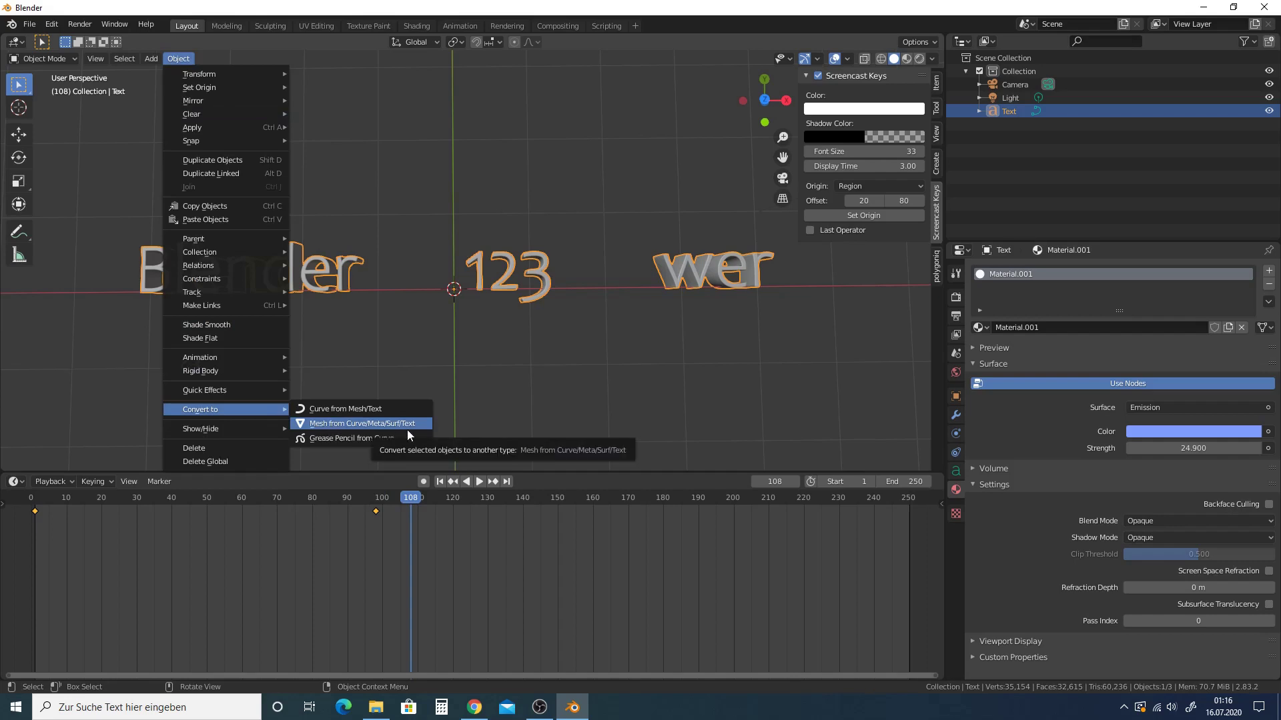
Step: Convert '123 wer' to a ~35,000-vertex mesh and inspect its geometry in Edit Mode
{"action": "key", "text": "Tab"}
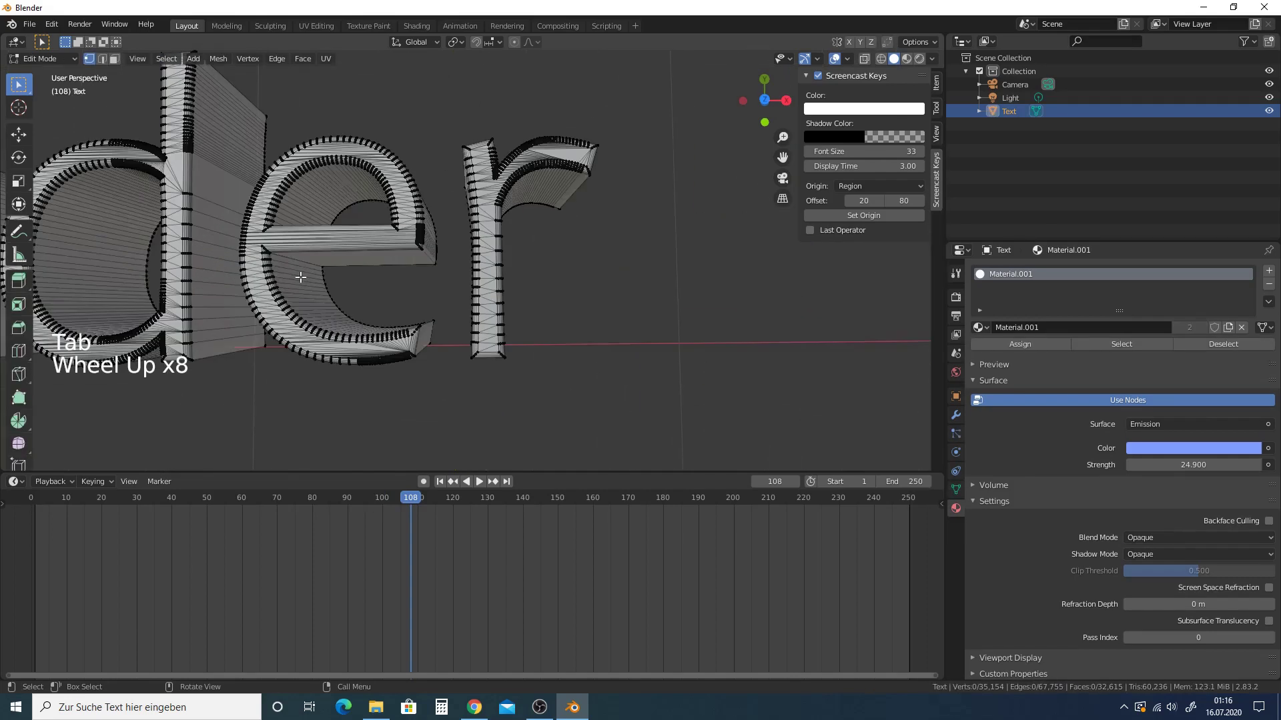
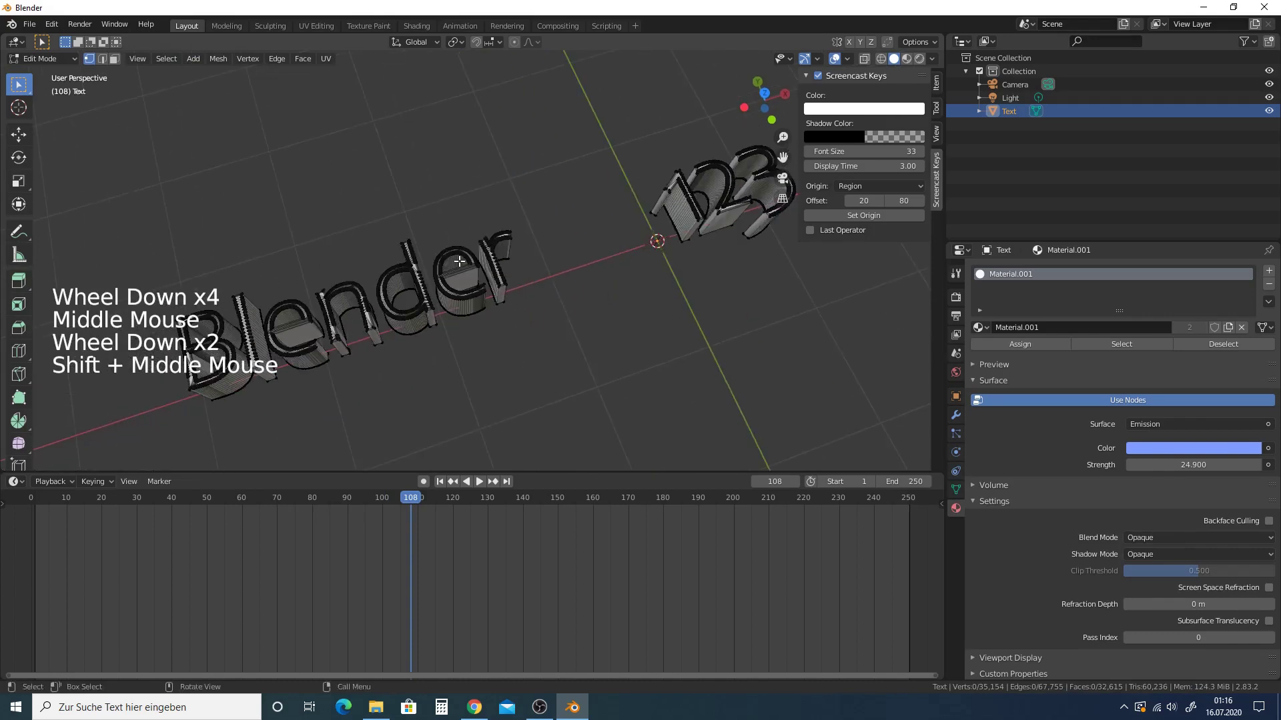
{"action": "key", "text": "r"}
{"action": "key", "text": "f"}
{"action": "key", "text": "r"}
{"action": "key", "text": "e"}
{"action": "key", "text": "e"}
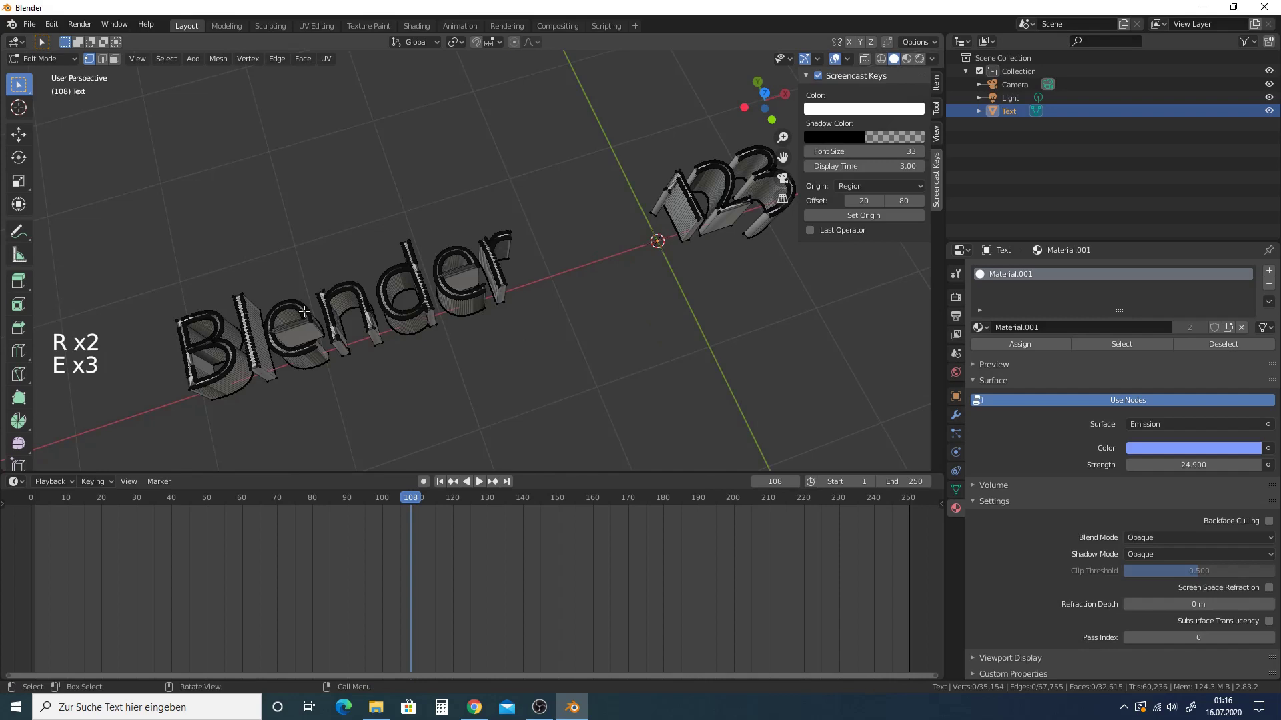
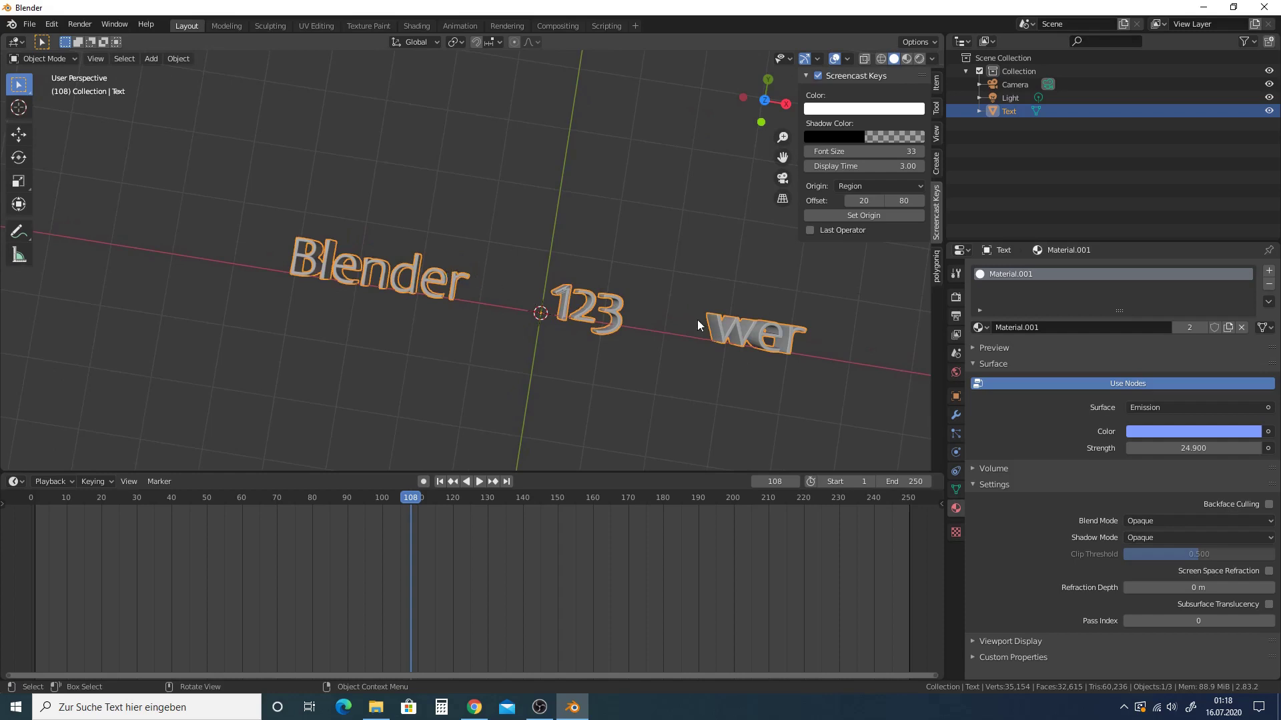
Step: Deselect the text mesh, orbit and zoom the view, and show the World Properties settings
{"action": "middle_click", "coordinate": [593, 303]}
{"action": "scroll", "scroll_direction": "down", "scroll_amount": 3}
{"action": "scroll", "scroll_direction": "up", "scroll_amount": 3}
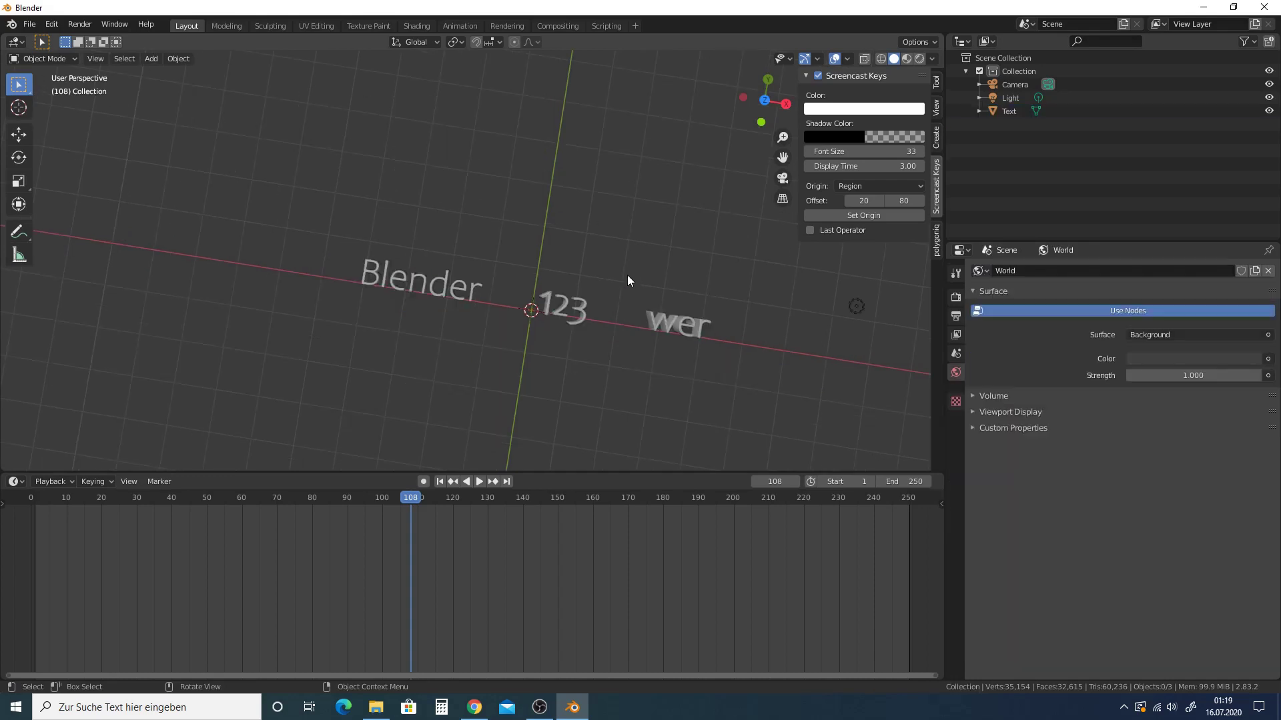
{"action": "scroll", "scroll_direction": "up", "scroll_amount": 3}
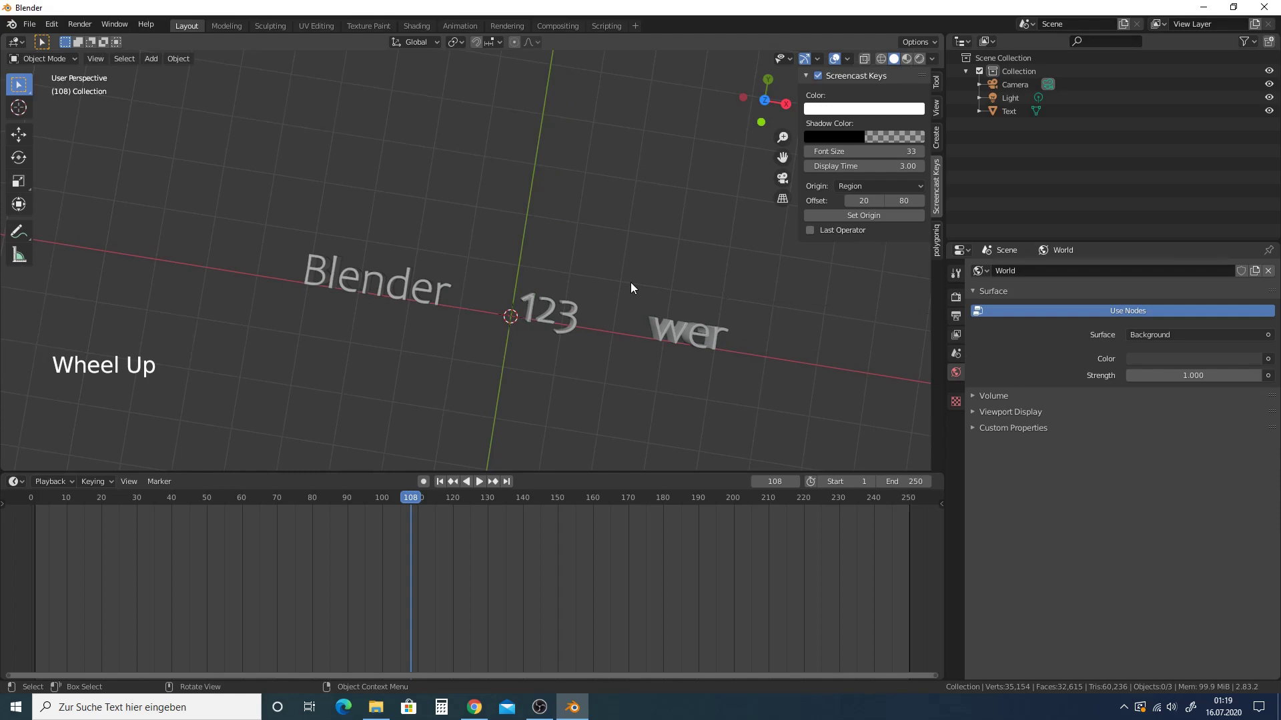